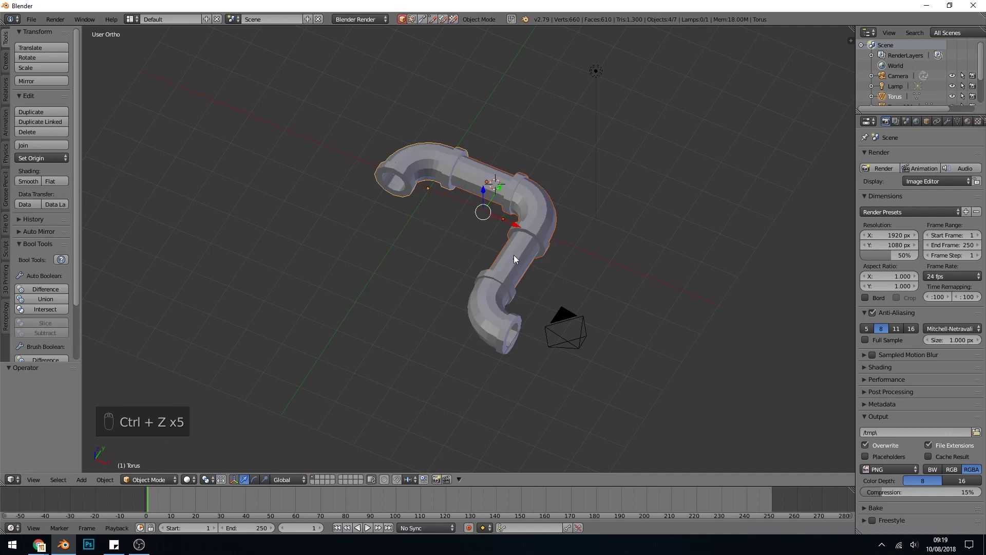
Step: Move the selected curved pipe sections along the Y axis and confirm their new position
left_click_drag(502, 299, 517, 239)
left_click(427, 194)
left_click_drag(468, 229, 467, 227)
left_click_drag(462, 224, 503, 290)
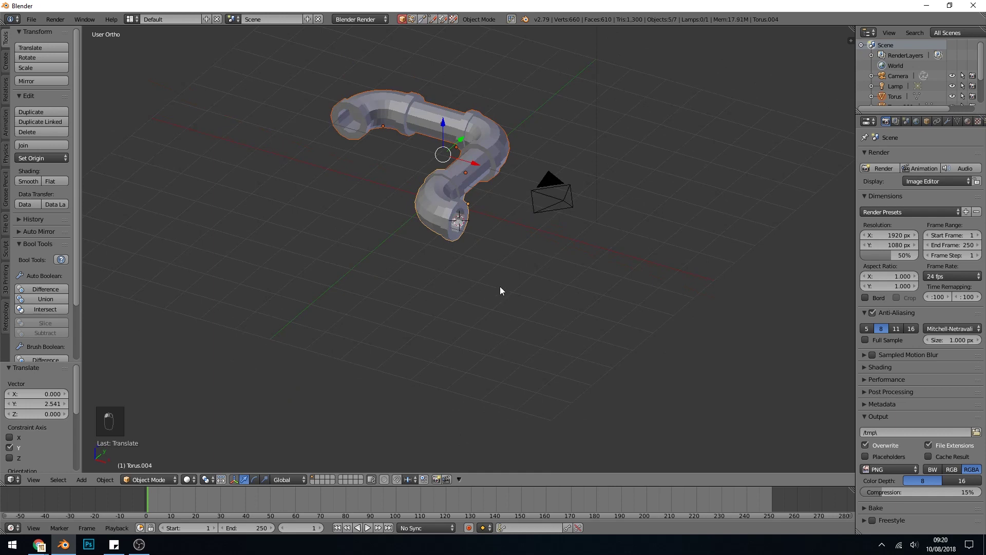
Step: Place the 3D cursor inside the pipe's open end after bringing it into close view
left_click_drag(490, 255, 556, 259)
left_click_drag(556, 259, 500, 189)
left_click_drag(500, 188, 489, 168)
left_click(489, 168)
left_click_drag(519, 263, 532, 266)
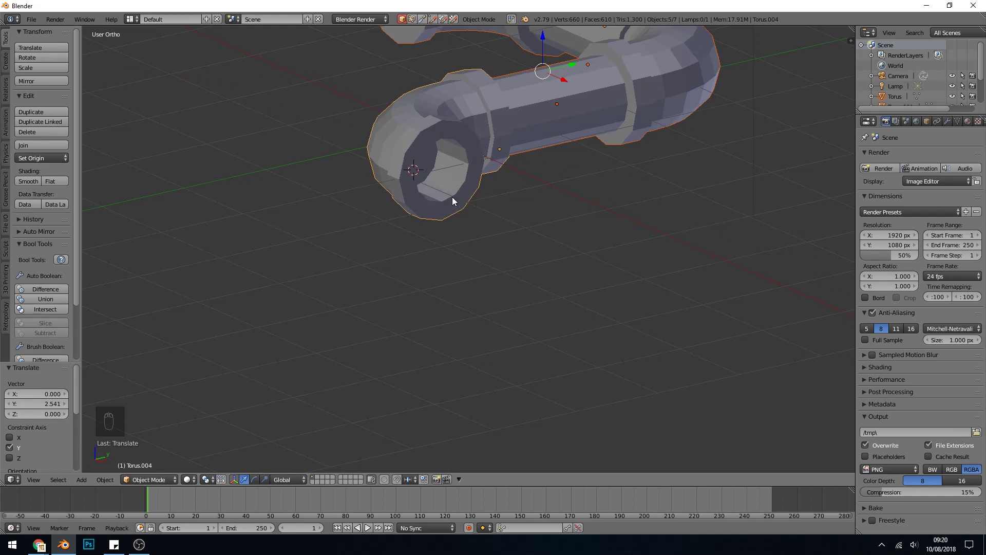
Step: Add a plane at the pipe end, scale it down and slide it along Y into the opening
key("shift+a")
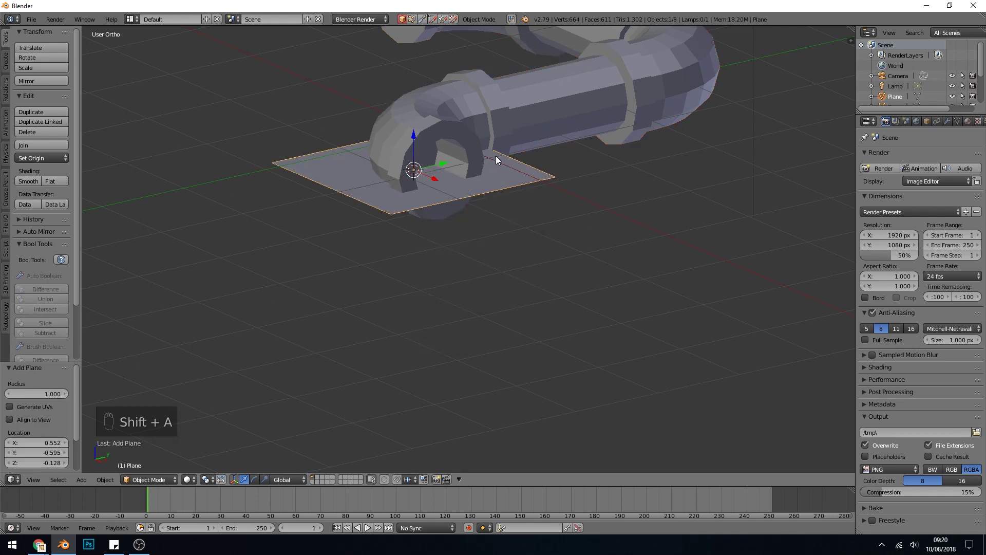
key("s")
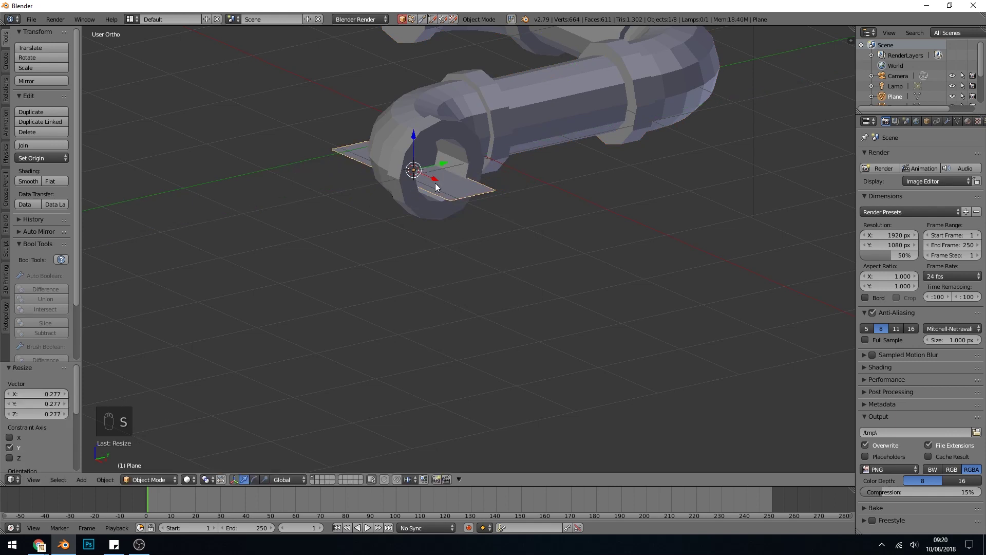
left_click_drag(445, 165, 454, 205)
left_click_drag(454, 205, 427, 191)
left_click_drag(426, 192, 482, 205)
left_click_drag(482, 205, 442, 231)
left_click(442, 231)
key("g")
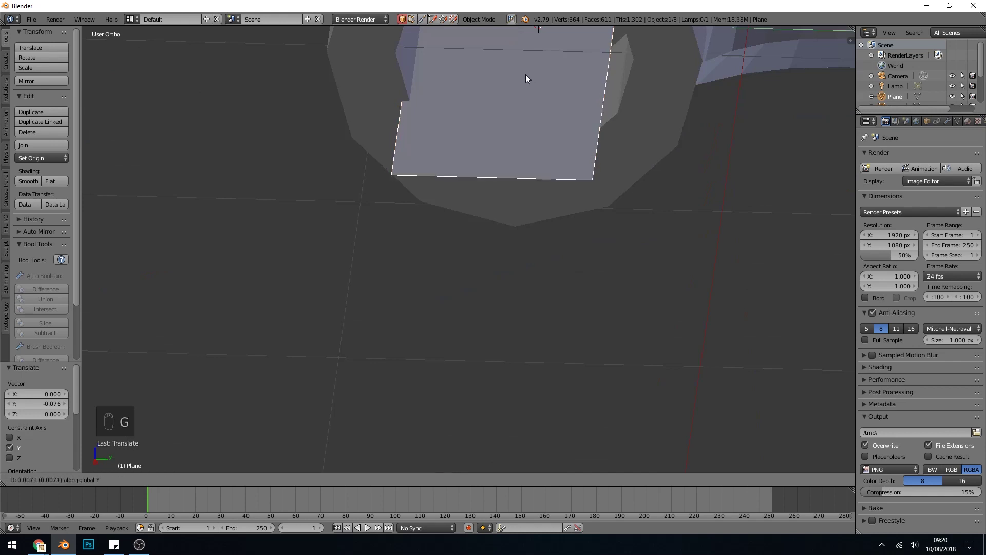
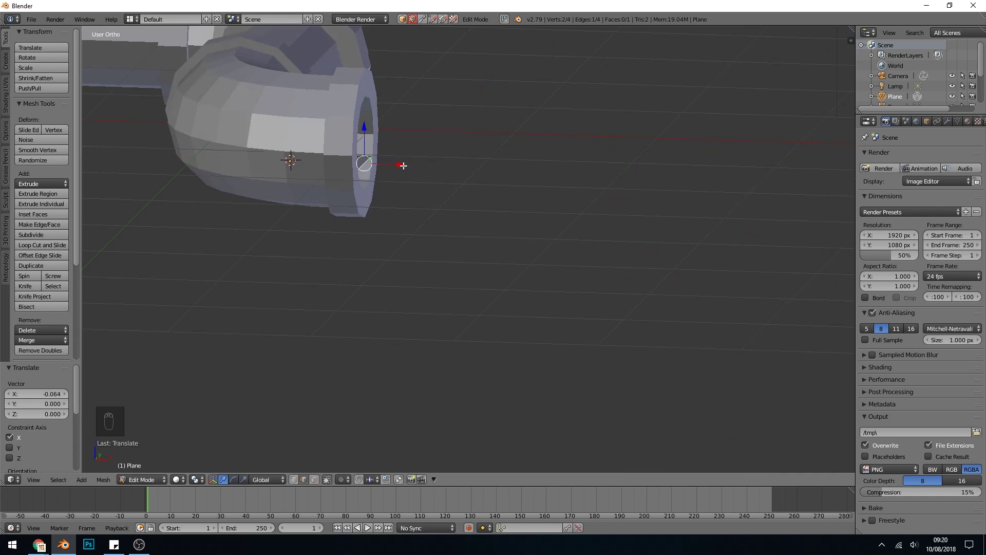
Step: Check the pipe end from side and front views and switch to wireframe
key("KP_3")
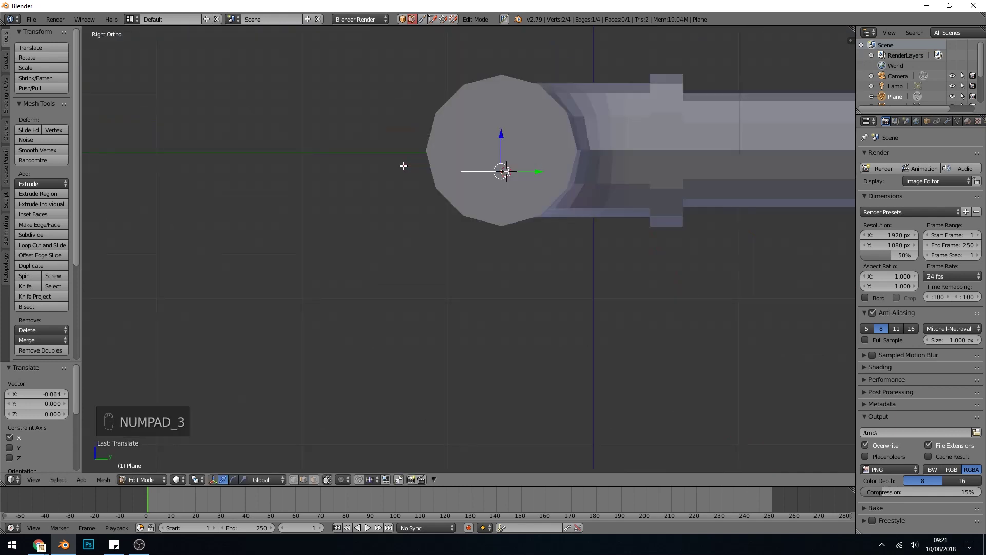
key("KP_1")
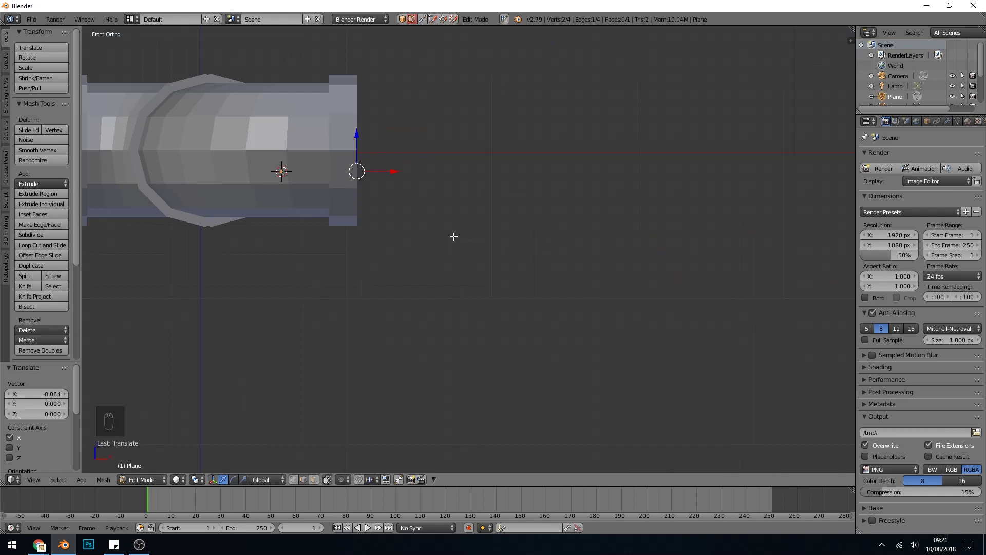
key("KP_3")
key("KP_1")
key("z")
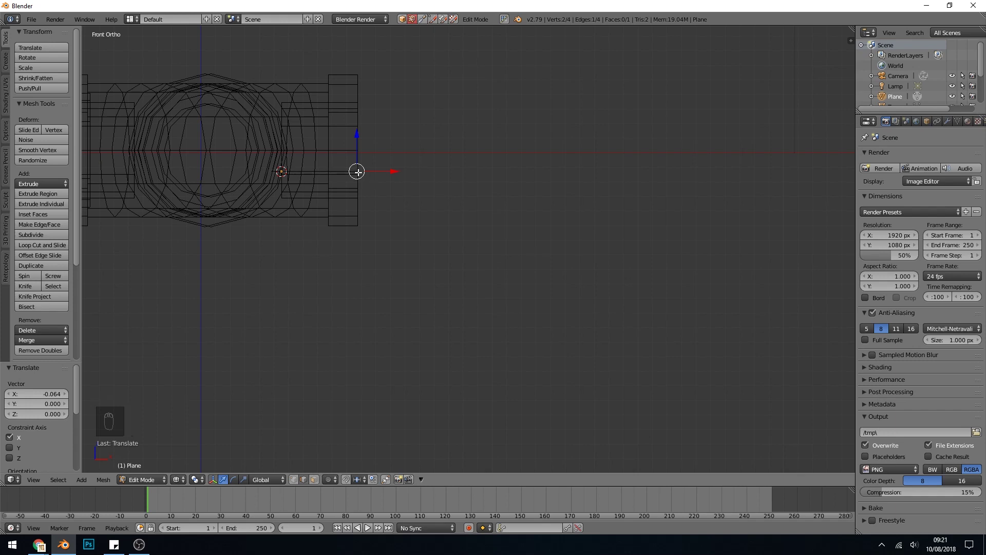
Step: Extrude the plane's edge outward and then straight down into a bent hanging strip
key("e")
key("e")
key("e")
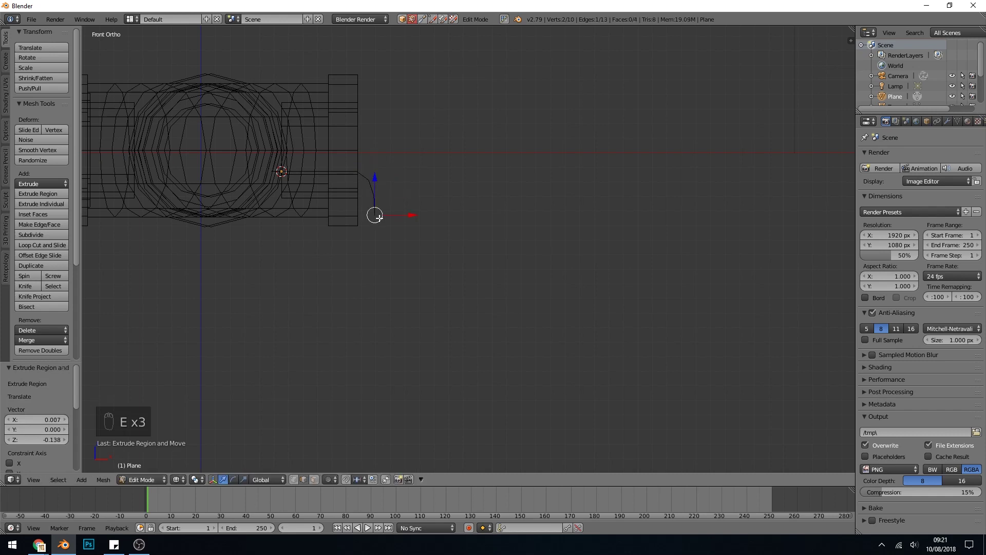
key("e")
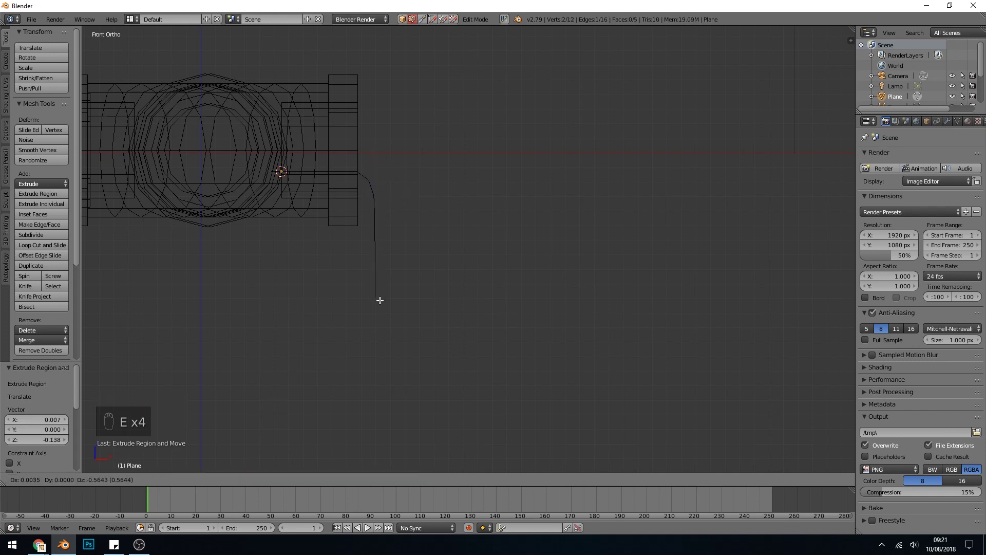
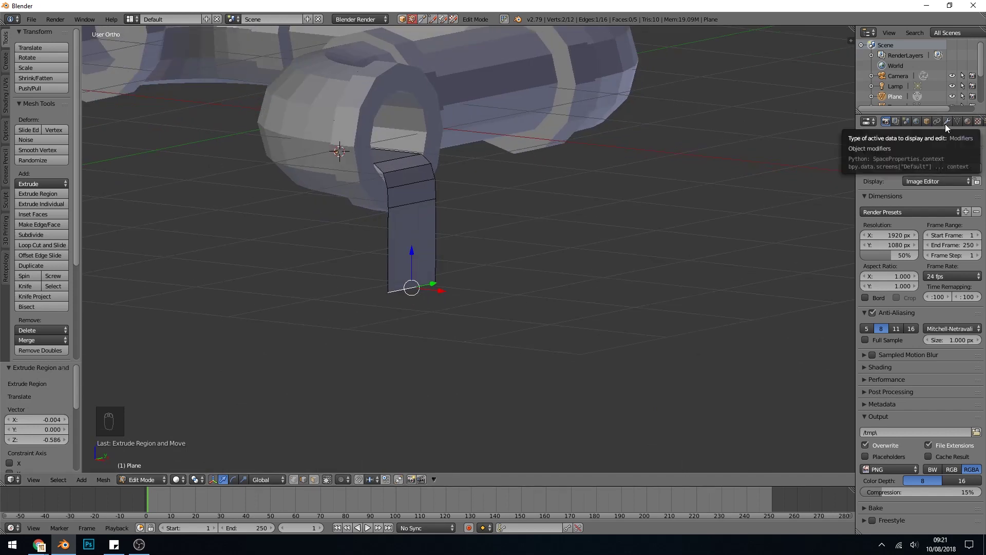
Step: Add a Solidify modifier with thickness 0.037 to give the strip real thickness
left_click(952, 128)
key("Tab")
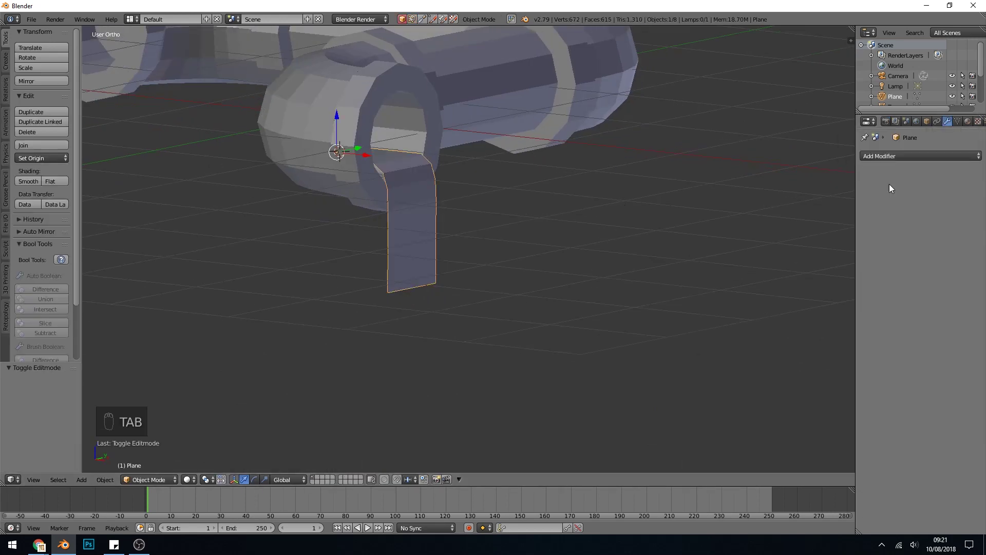
left_click(939, 159)
left_click_drag(859, 186, 848, 215)
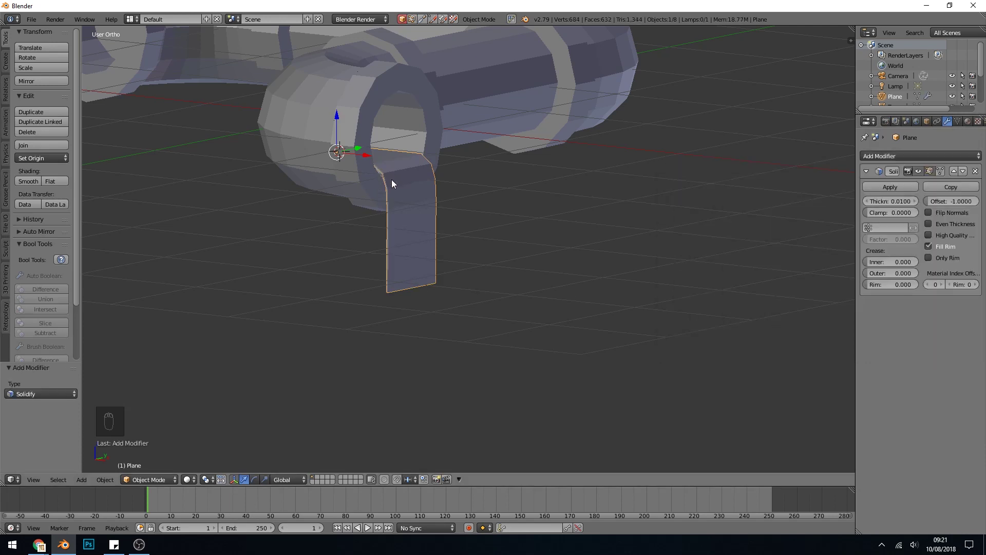
left_click_drag(884, 204, 482, 242)
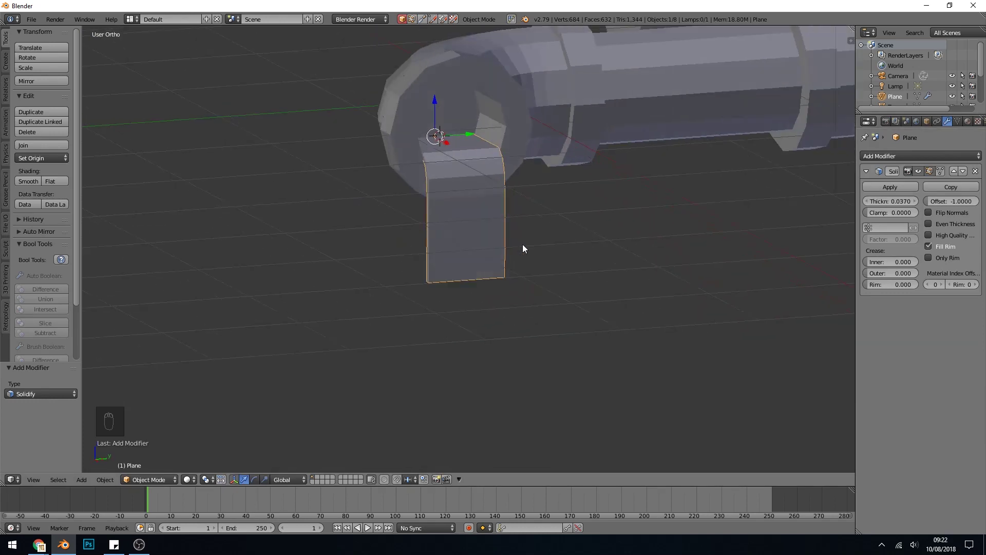
Step: Move the strip's bottom edge down Z -1.5 to form a leg, then return to Object Mode
key("Tab")
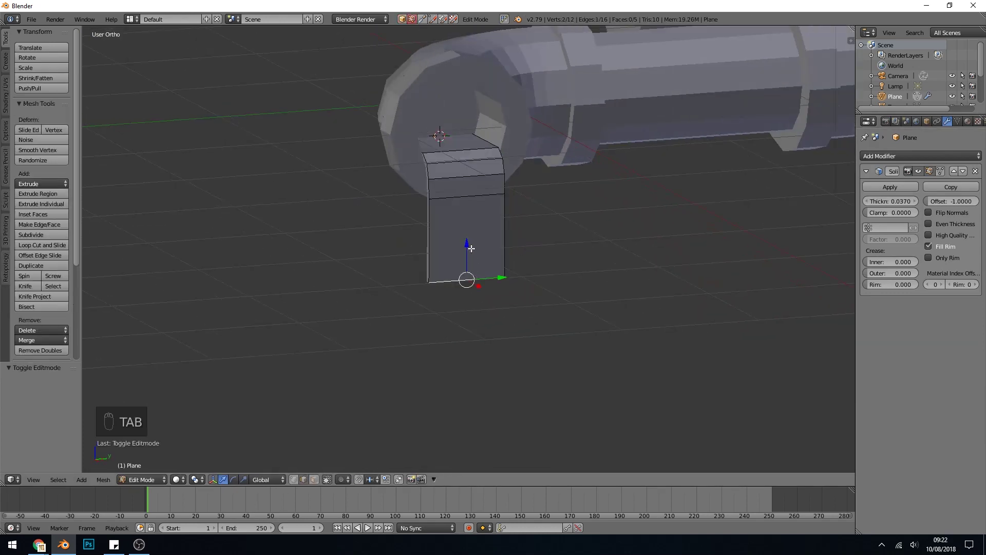
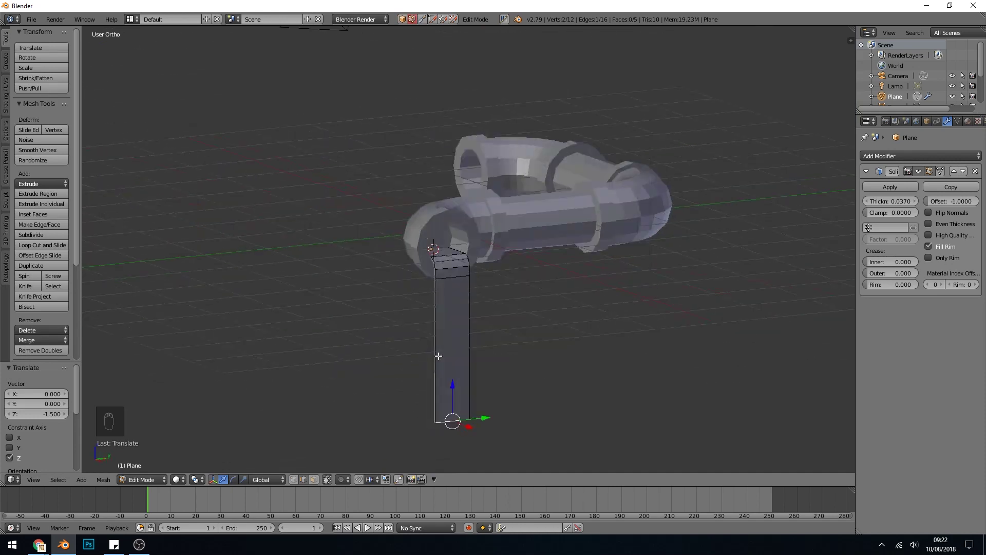
key("Tab")
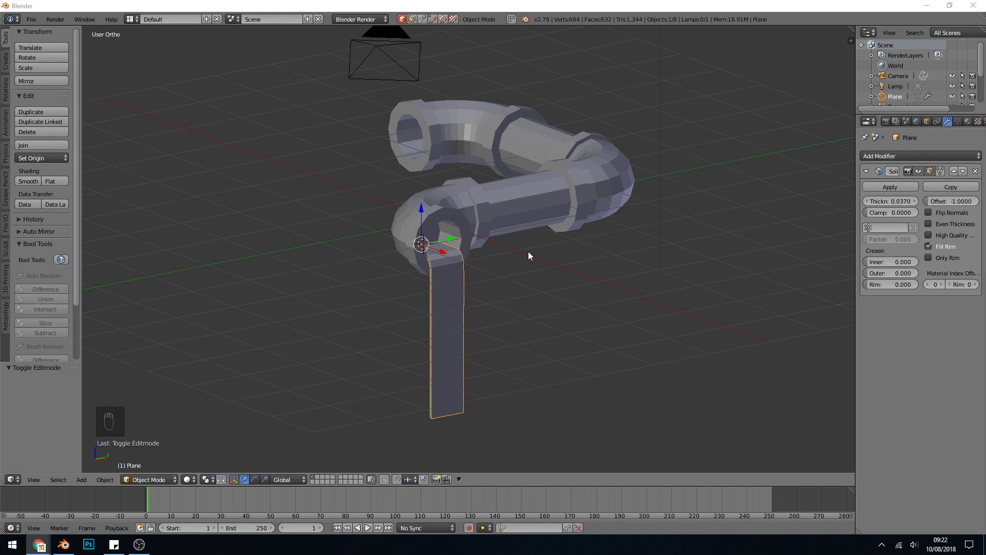
Step: Place the 3D cursor in open space beside the pipe
left_click_drag(456, 243, 524, 257)
left_click(524, 257)
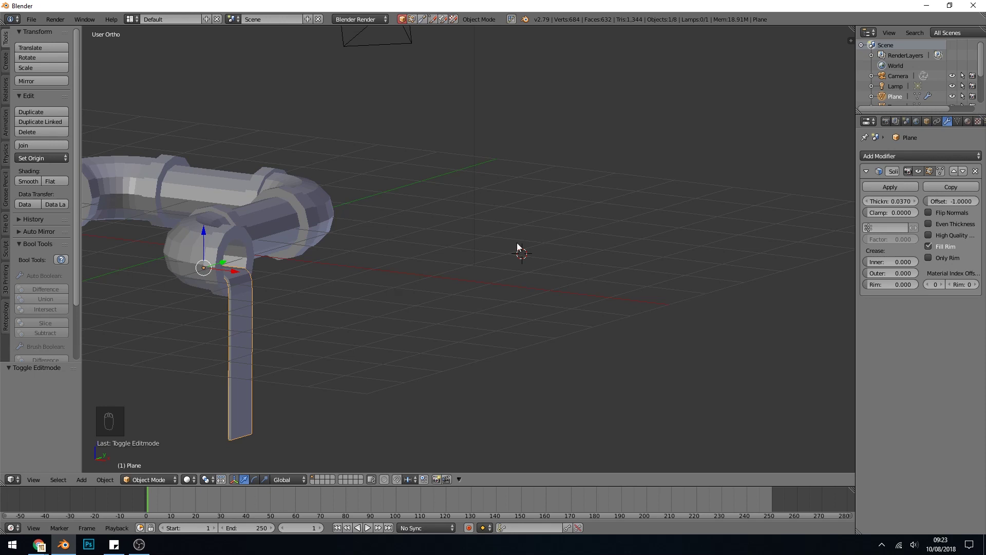
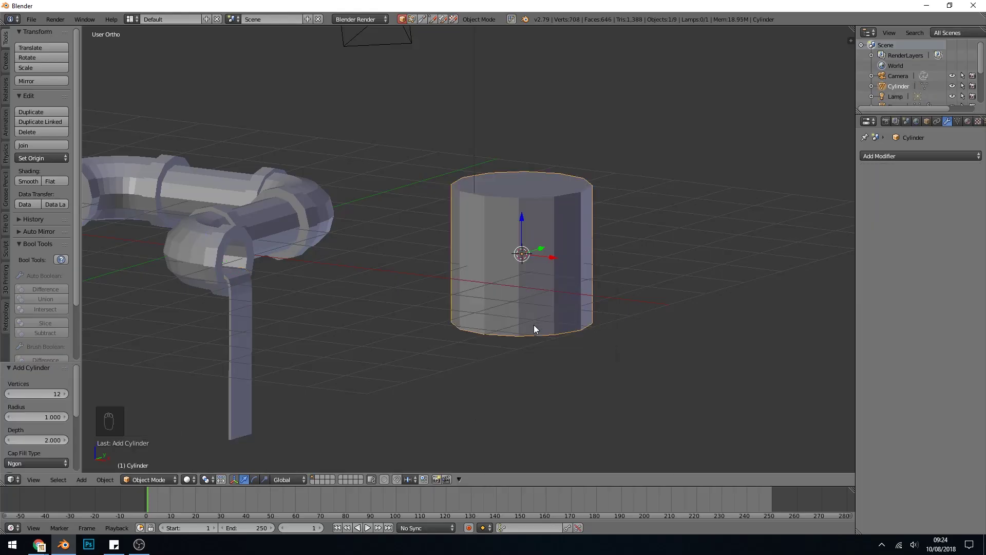
Step: Extrude and shrink the cylinder's bottom face twice into a tapered rounded end, then widen the lower ring
key("Tab")
key("ctrl+Tab")
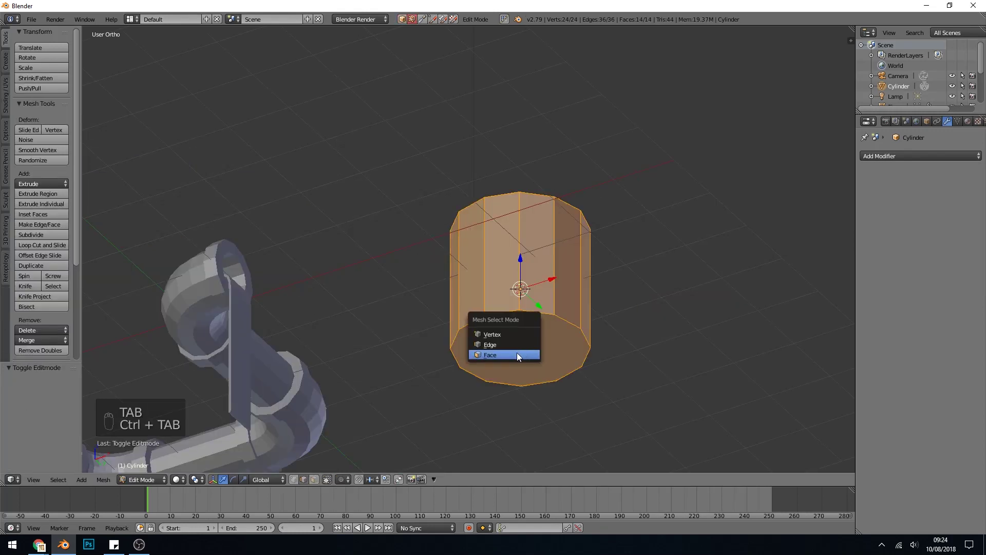
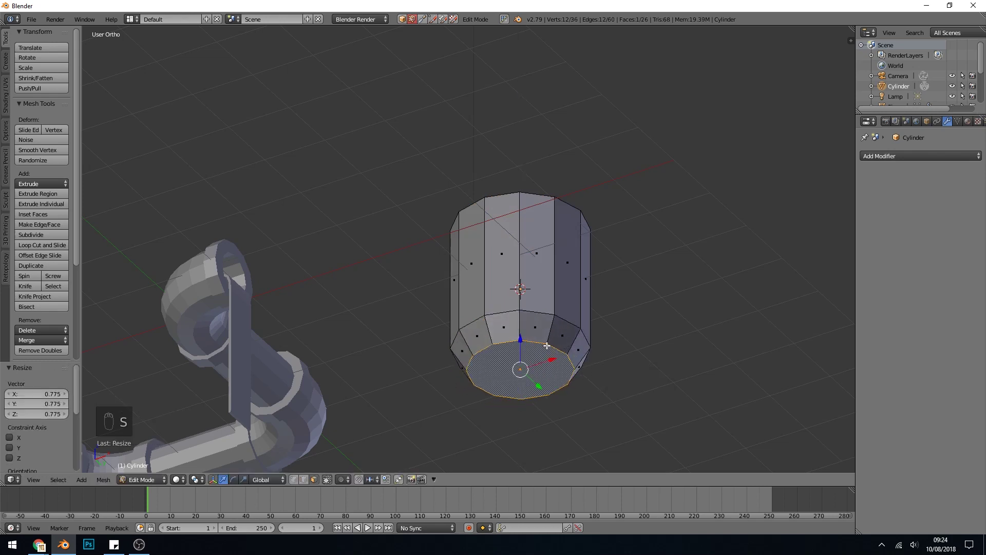
key("e")
key("s")
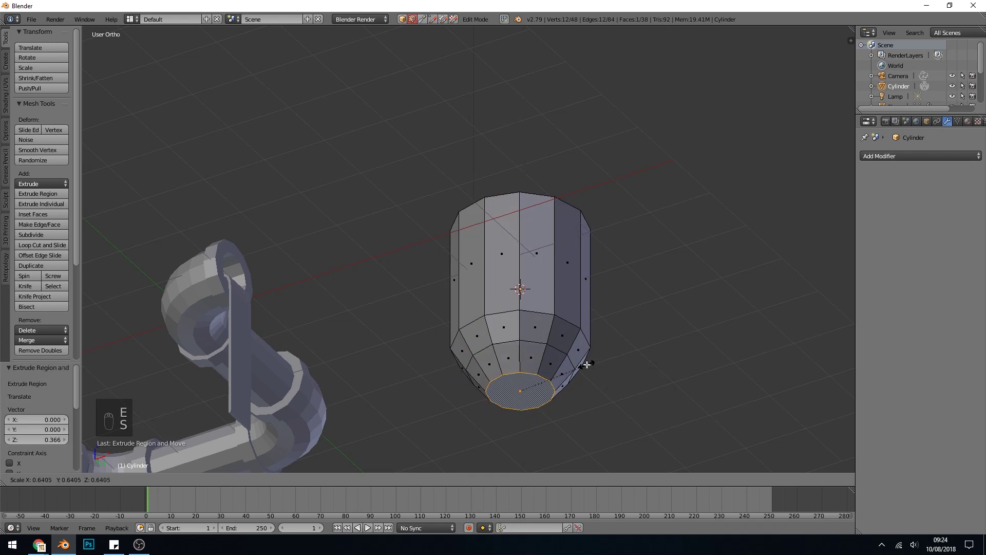
key("e")
key("s")
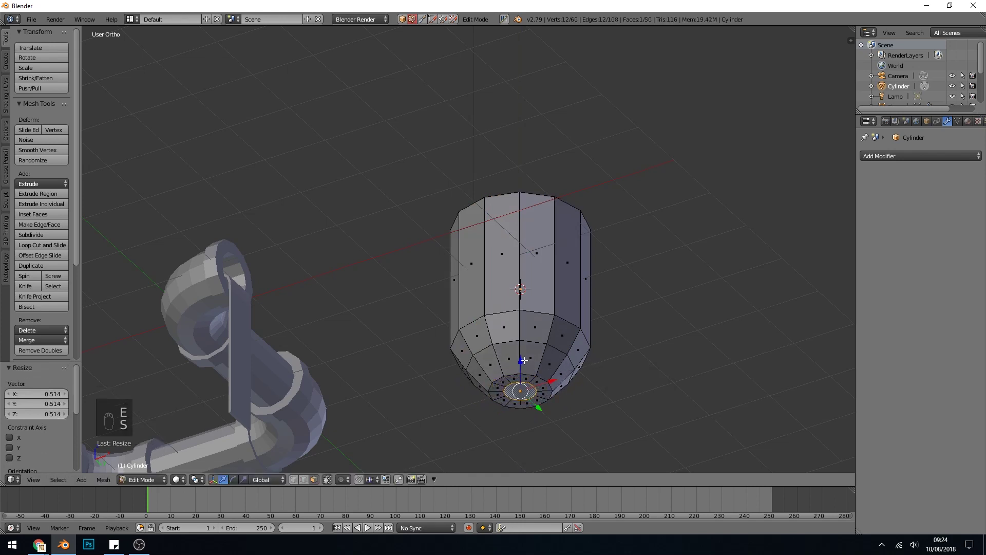
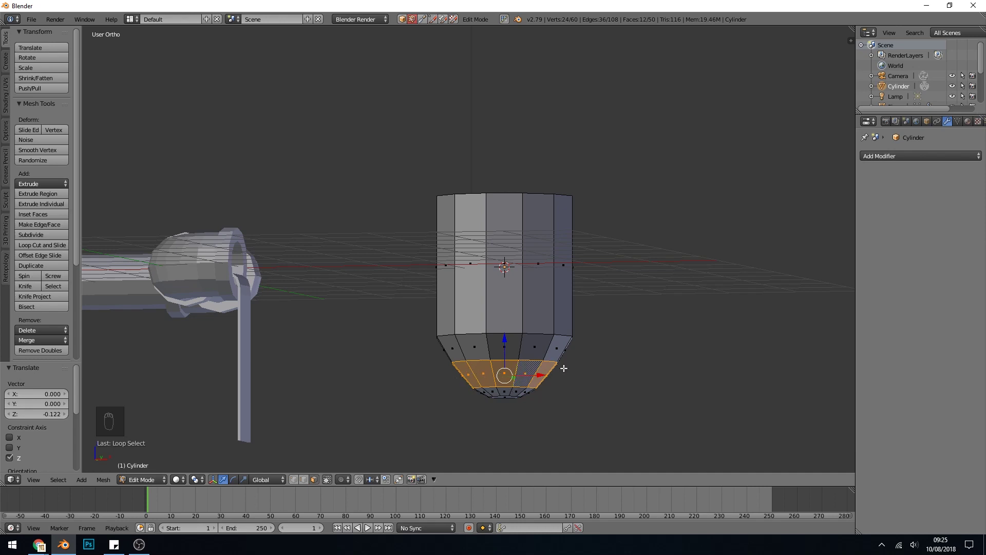
key("s")
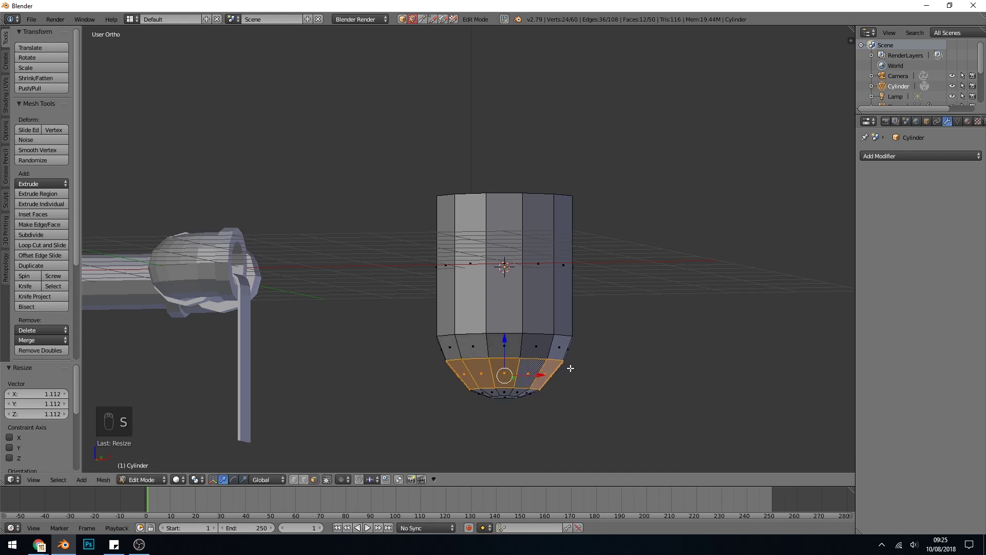
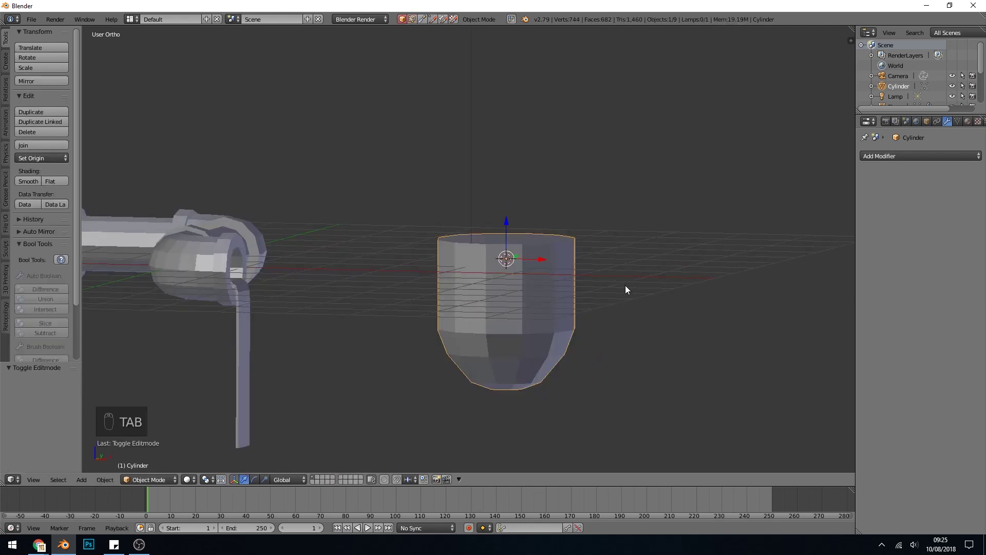
Step: Add a cone and centre it above the tank from the top view
left_click_drag(498, 239, 601, 216)
key("shift+a")
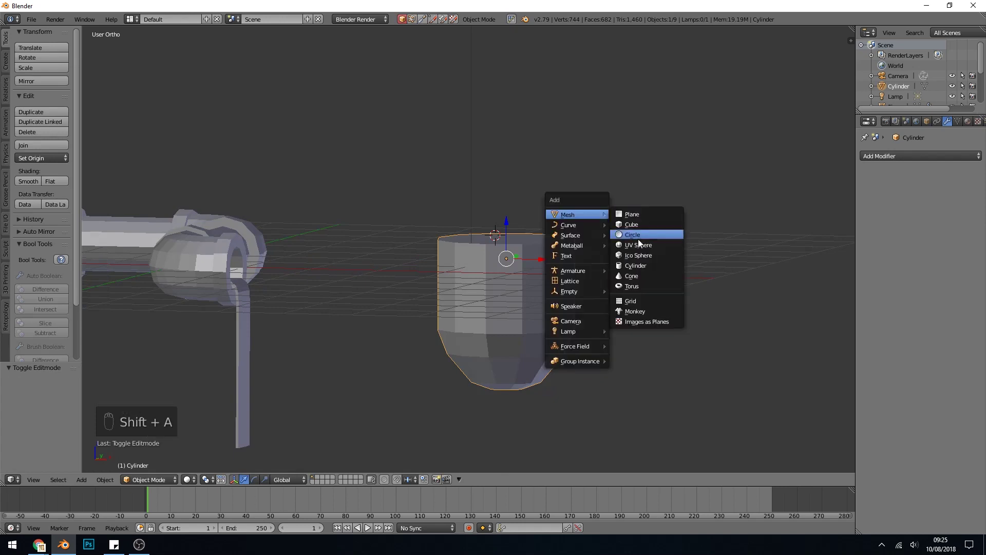
left_click_drag(564, 251, 578, 176)
middle_click(579, 177)
key("KP_7")
left_click_drag(579, 180, 518, 180)
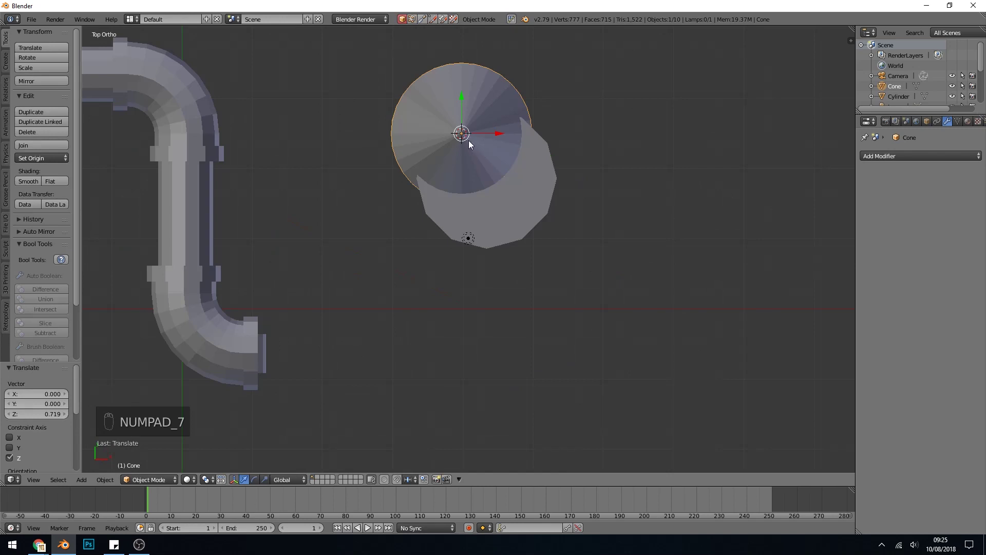
key("g")
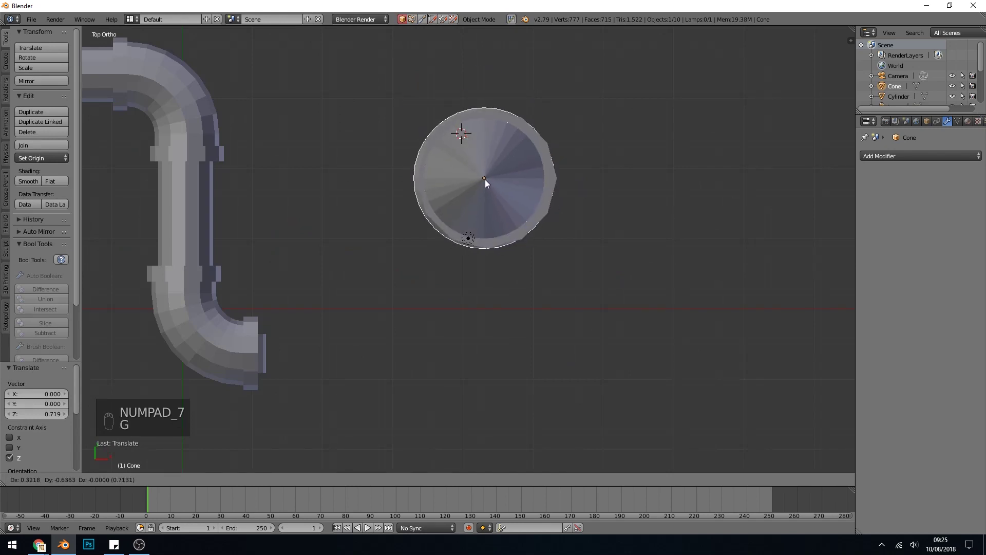
Step: Lower the cone onto the tank top, enlarge it to overhang and flatten its height slightly
key("KP_1")
left_click_drag(490, 162, 560, 174)
key("s")
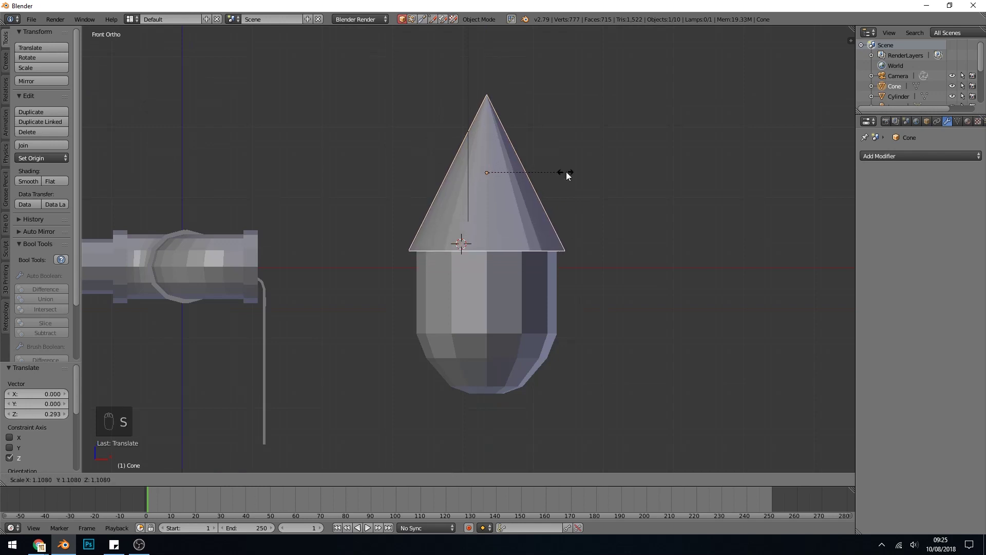
key("s")
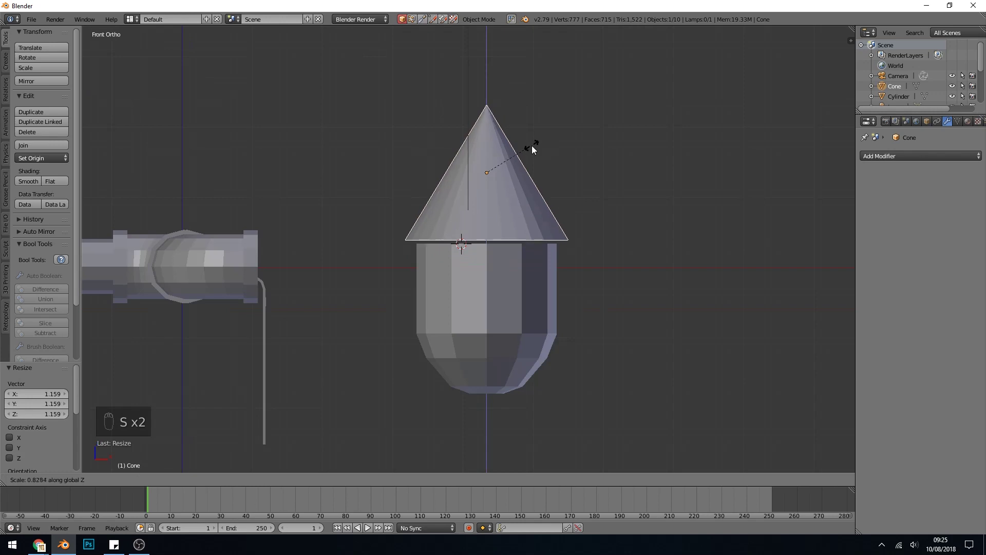
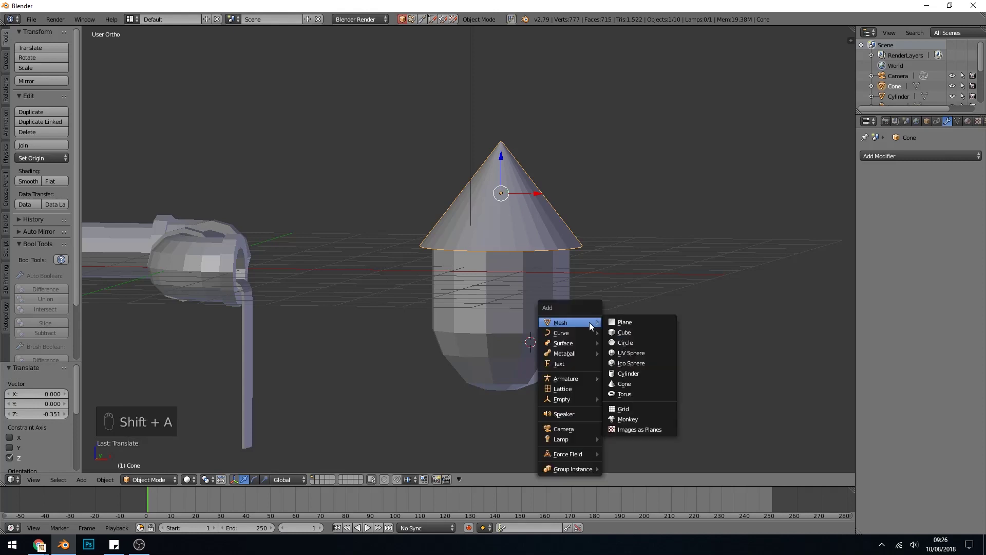
Step: Add a cylinder, shrink it to a thin rod, lengthen it along Z and lower it beneath the tank
left_click(563, 351)
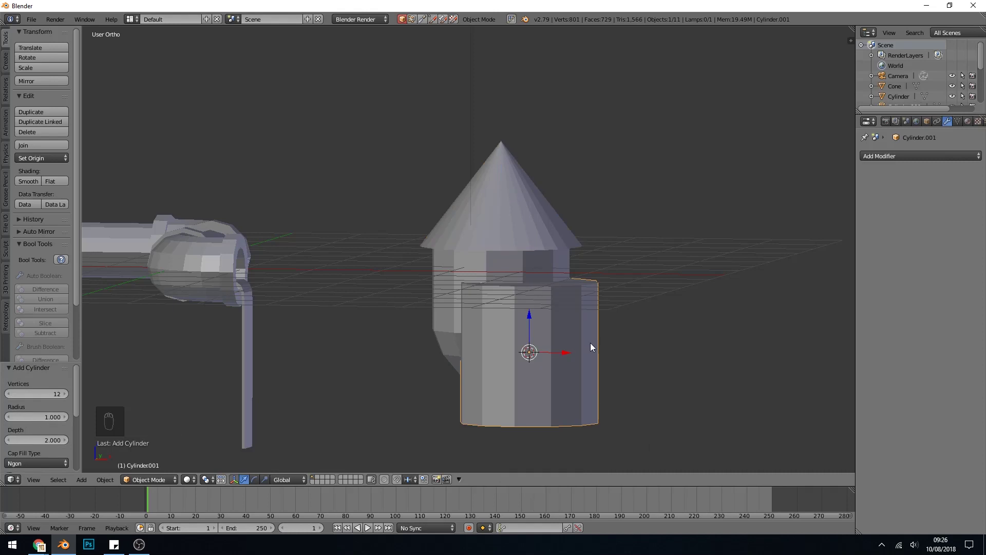
key("s")
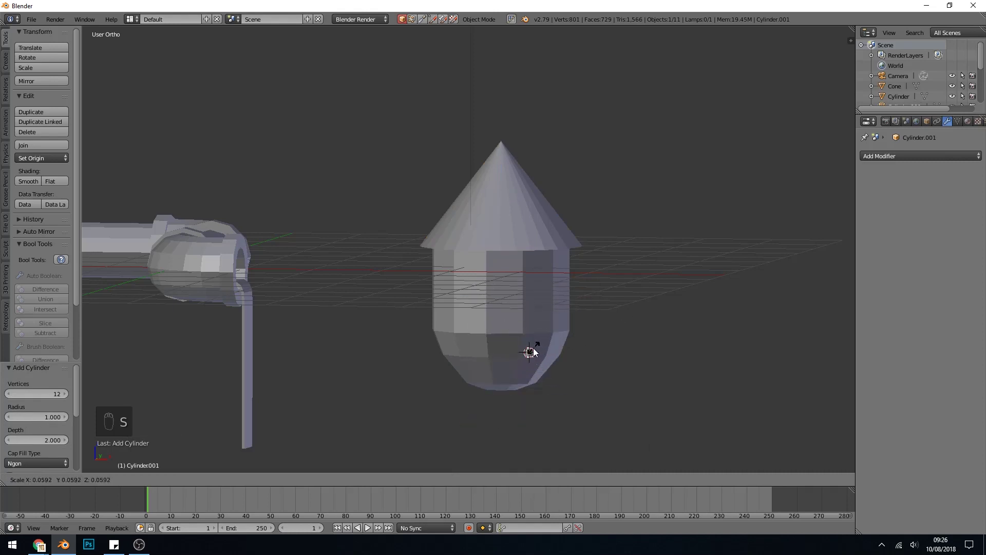
key("z")
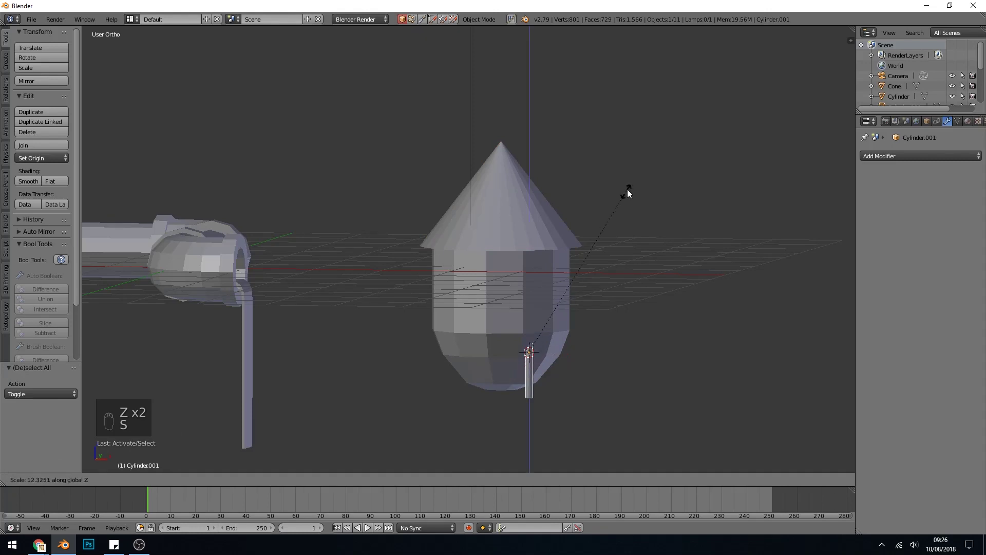
key("KP_Decimal")
left_click_drag(535, 349, 529, 344)
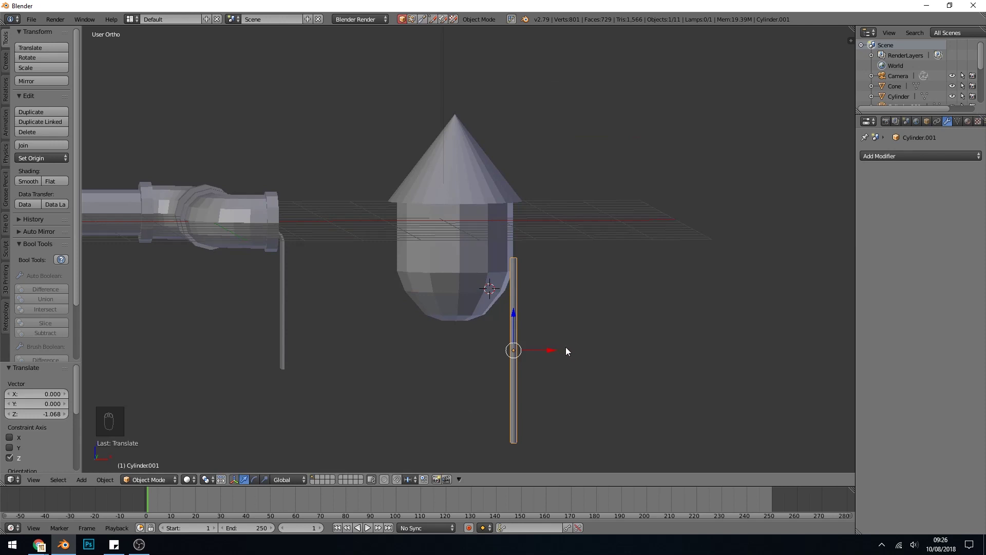
Step: Tilt the rod outward around the X axis from the side view
key("r")
left_click_drag(553, 353, 643, 400)
key("KP_3")
key("r")
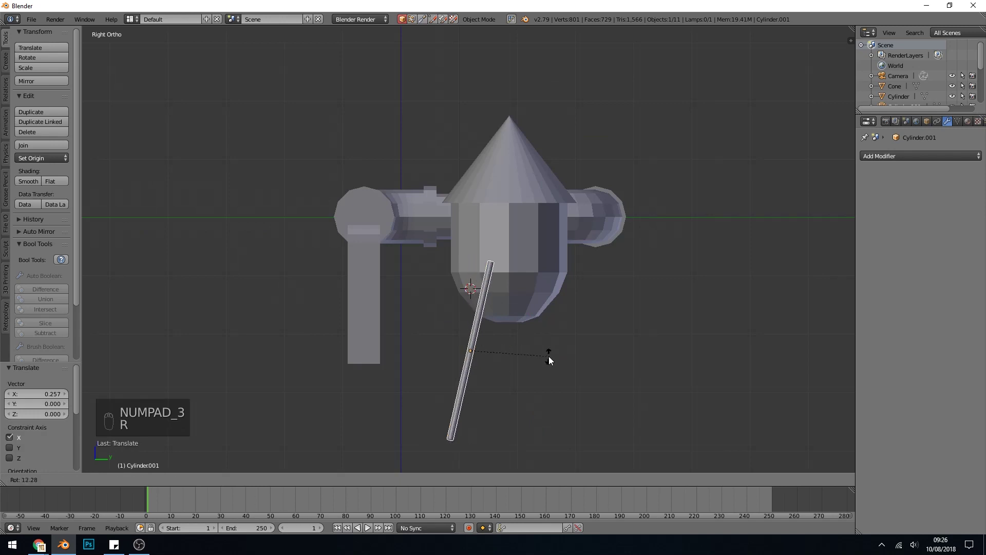
left_click_drag(507, 350, 481, 350)
left_click(483, 370)
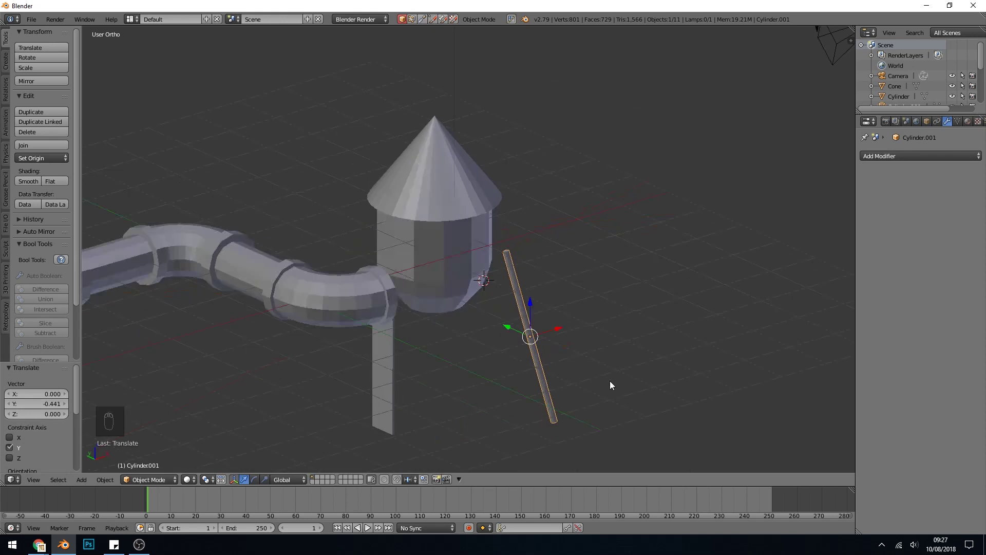
Step: Position the tilted rod's top at the tank's edge from the top wireframe view
key("KP_7")
key("z")
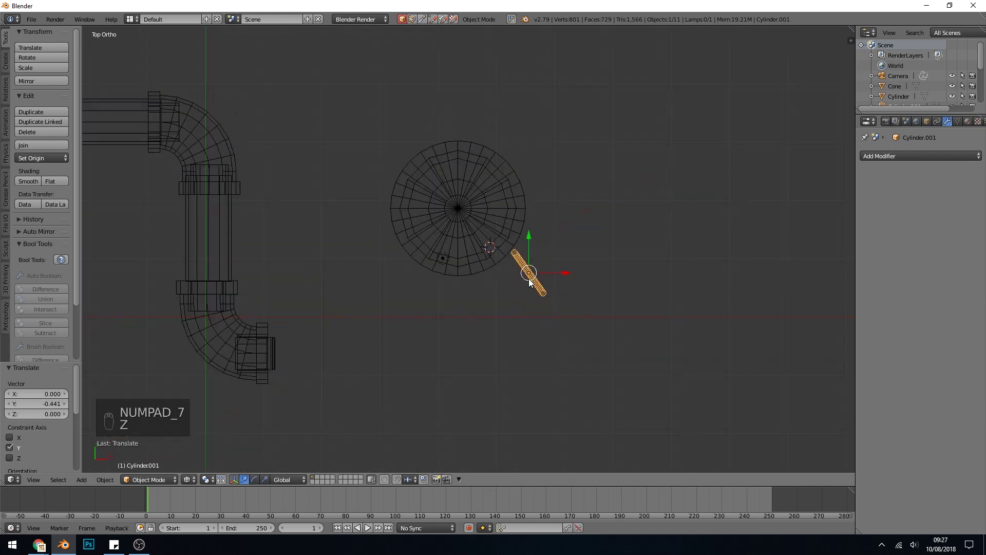
key("g")
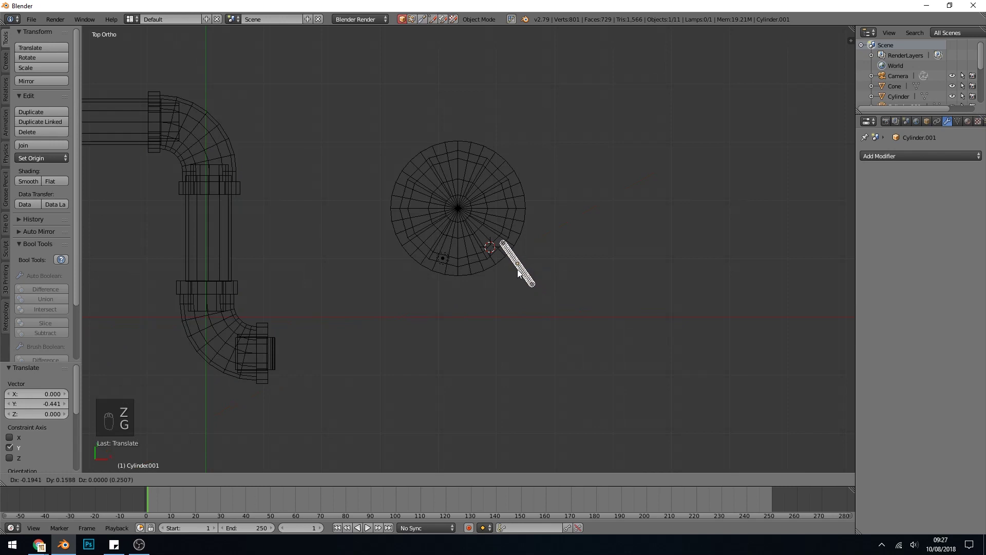
key("z")
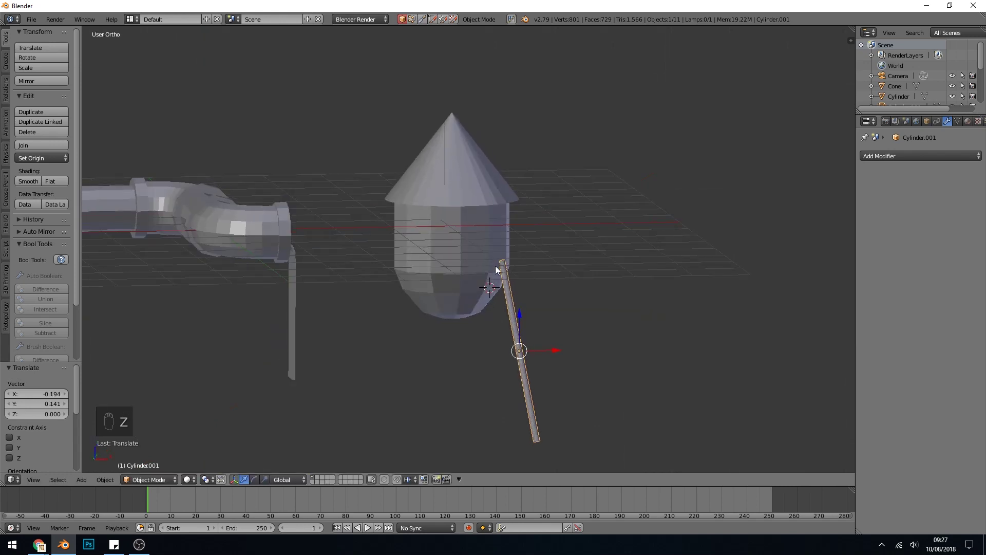
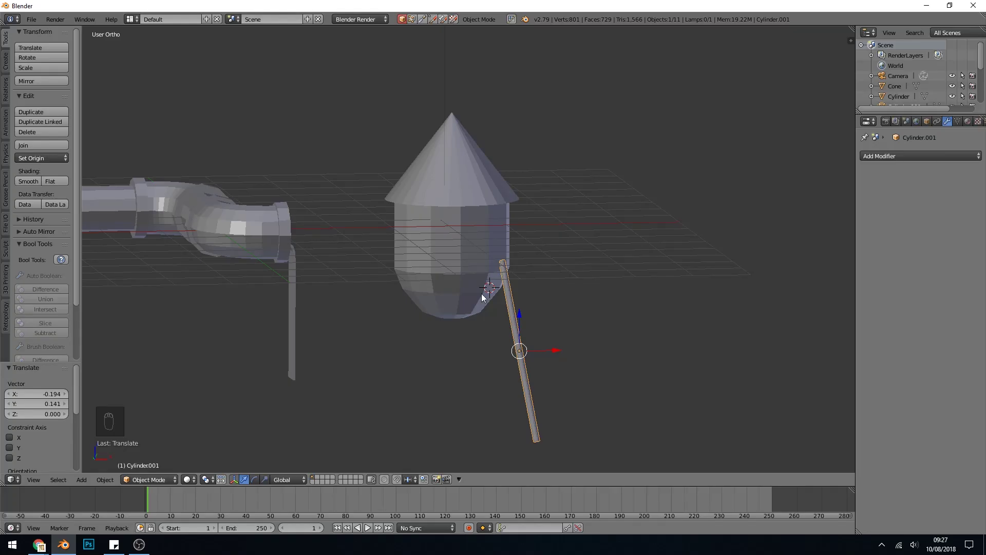
Step: Duplicate a band of the tank's faces and separate it into its own ring object
right_click(471, 245)
key("Tab")
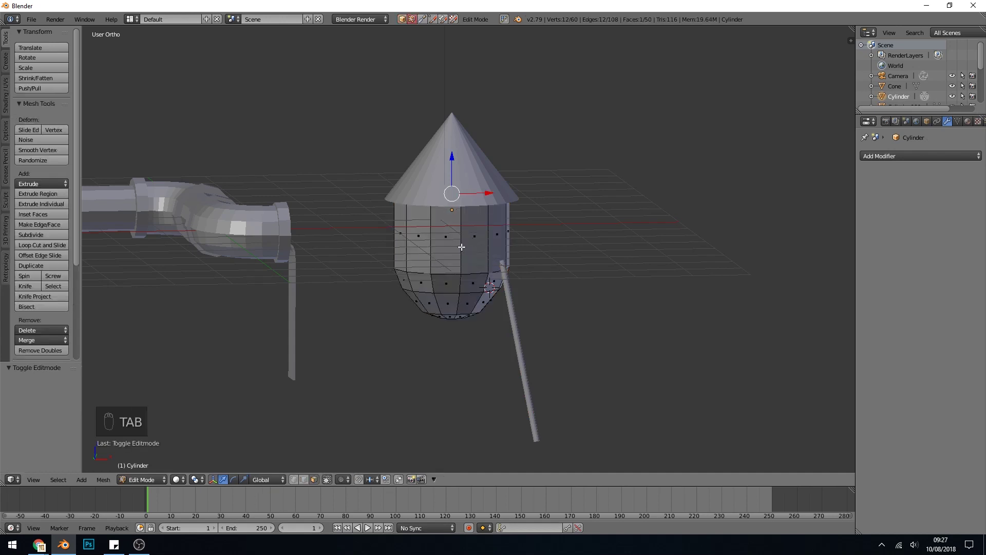
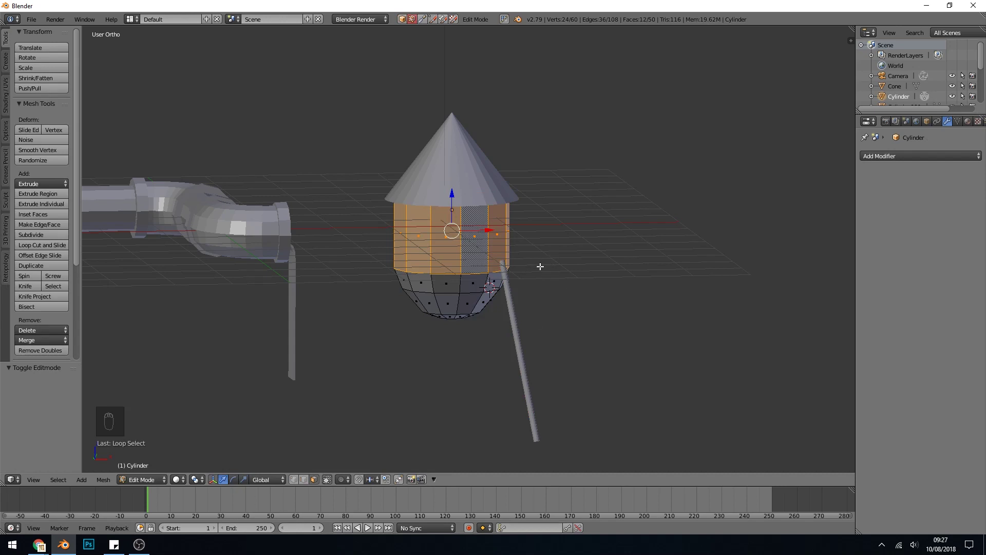
key("shift+d")
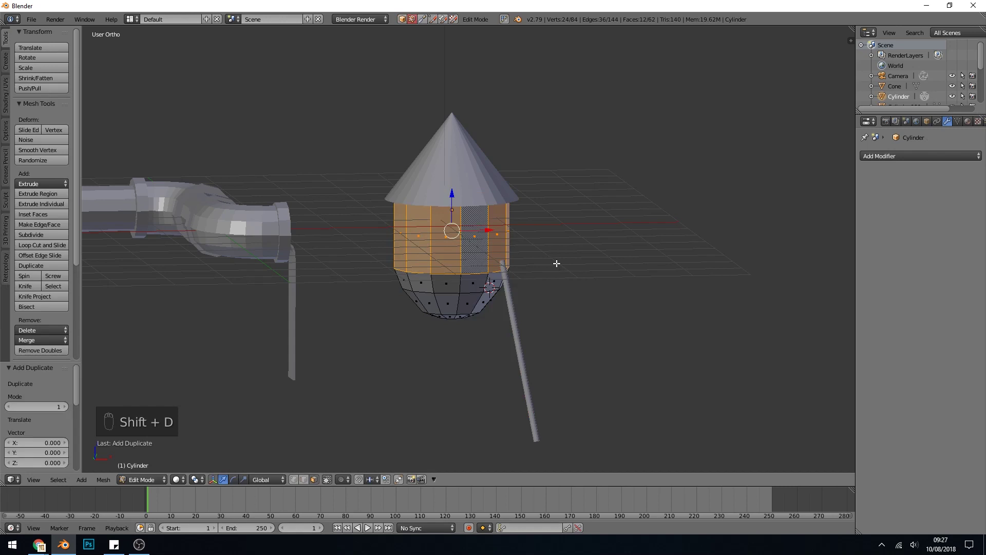
key("p")
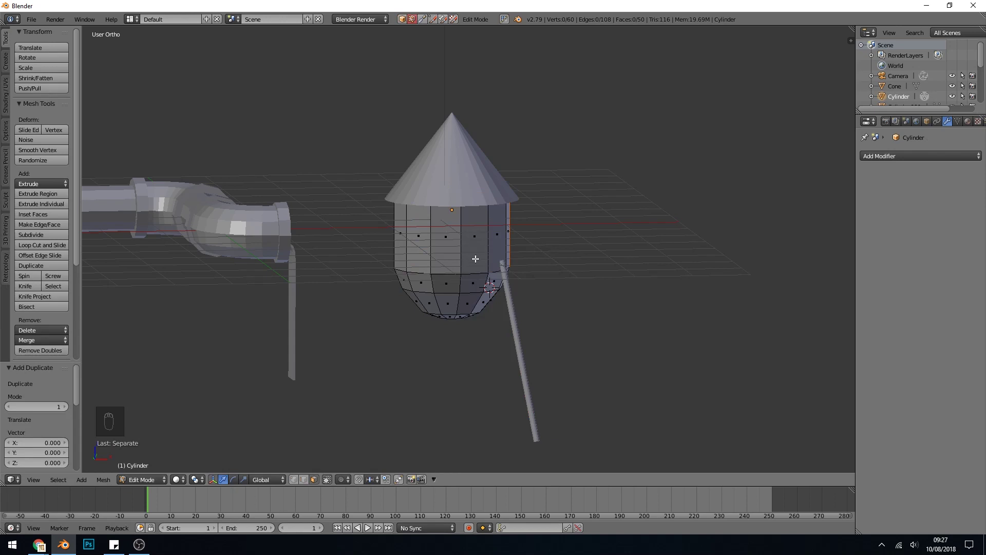
key("Tab")
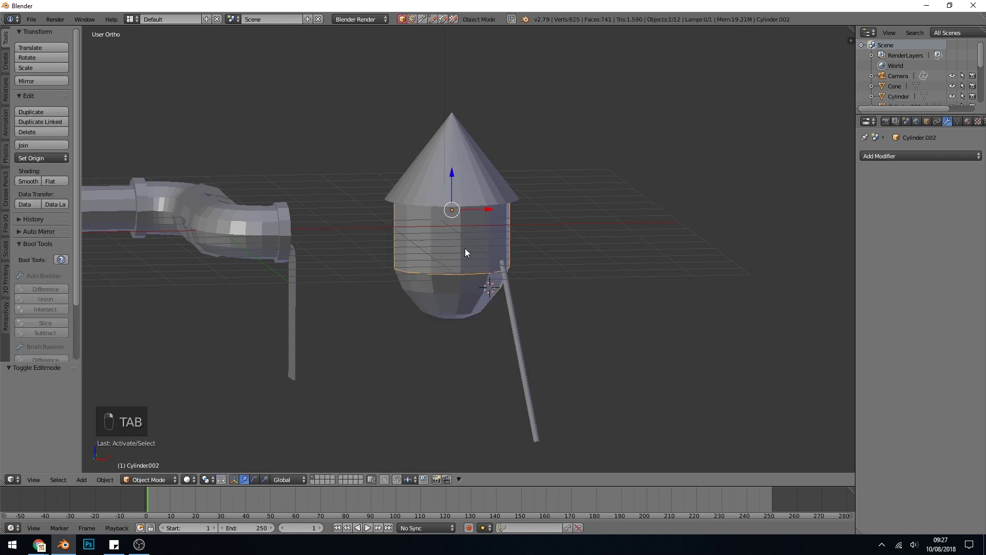
Step: Lower the ring around the tank's middle and scale it outward into a walkway
key("s")
left_click_drag(456, 176, 502, 235)
key("s")
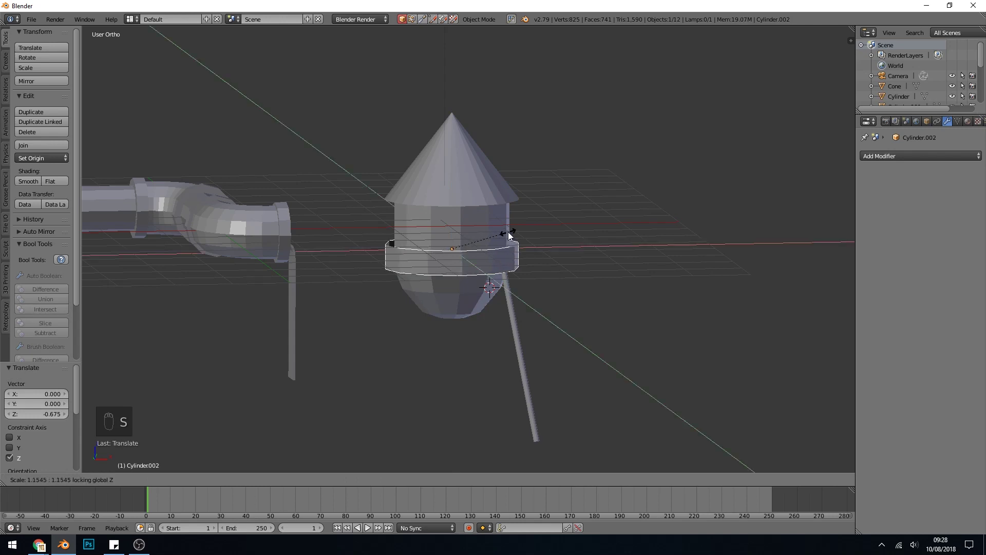
left_click_drag(510, 287, 478, 279)
left_click_drag(510, 263, 488, 294)
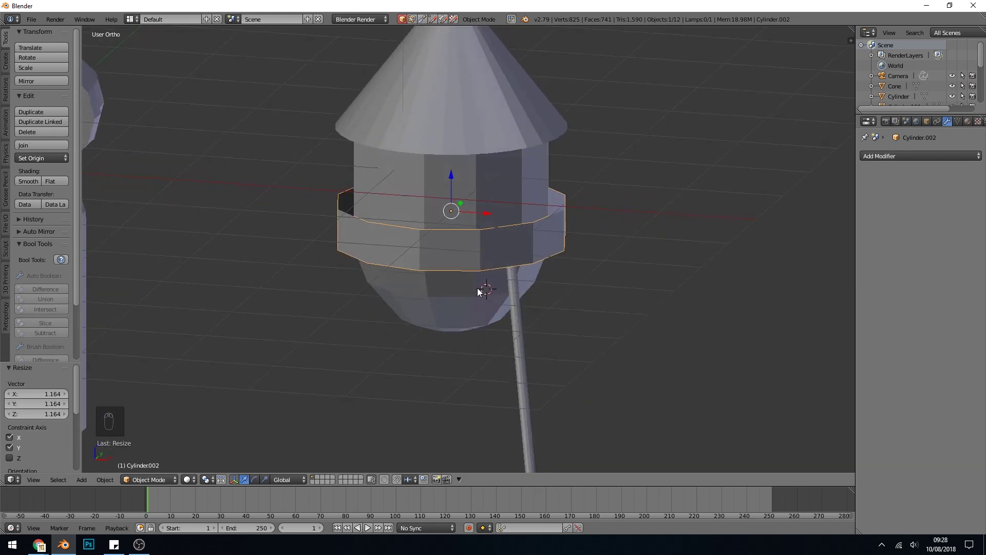
Step: Extrude the ring's top and scale it slightly inward to give the walkway a tapered rim
key("Tab")
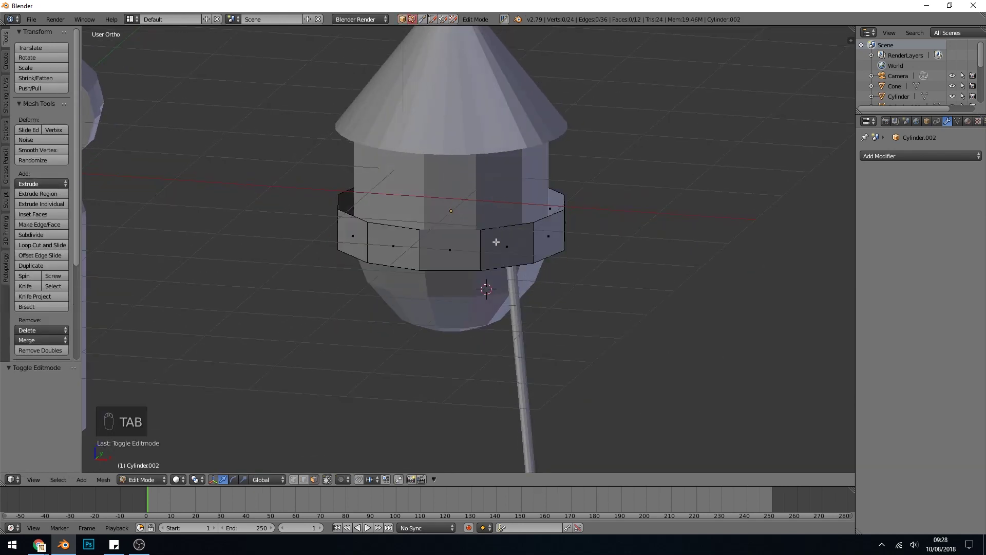
key("a")
key("e")
key("s")
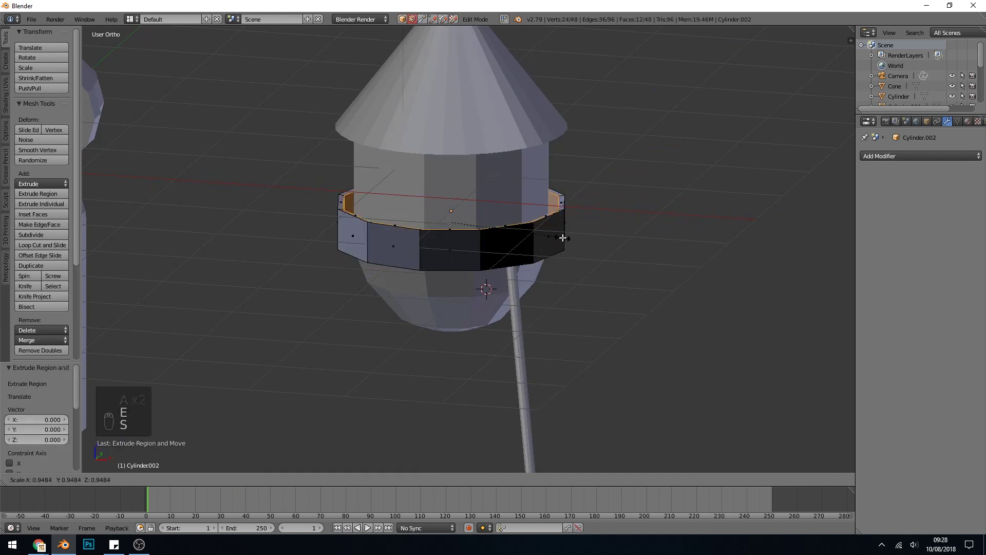
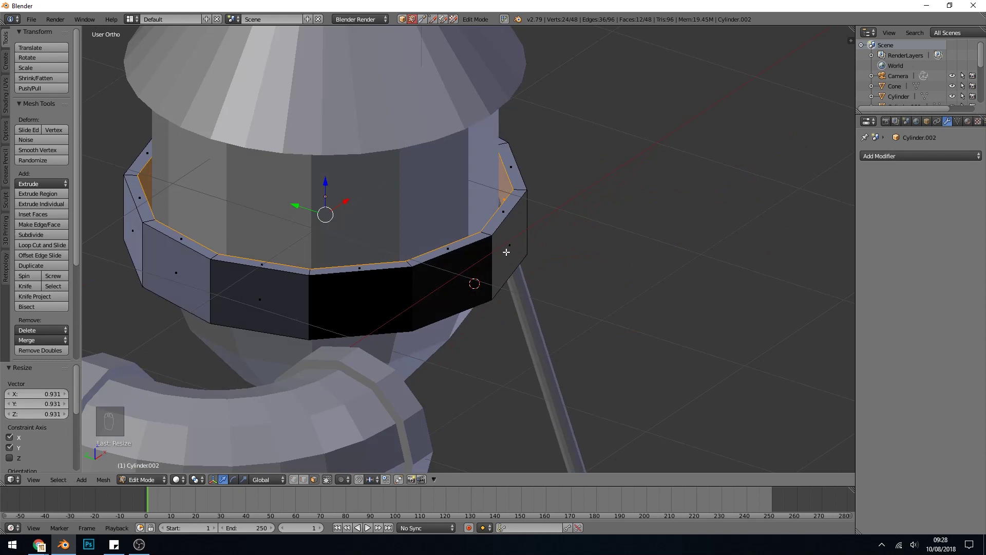
key("a")
key("a")
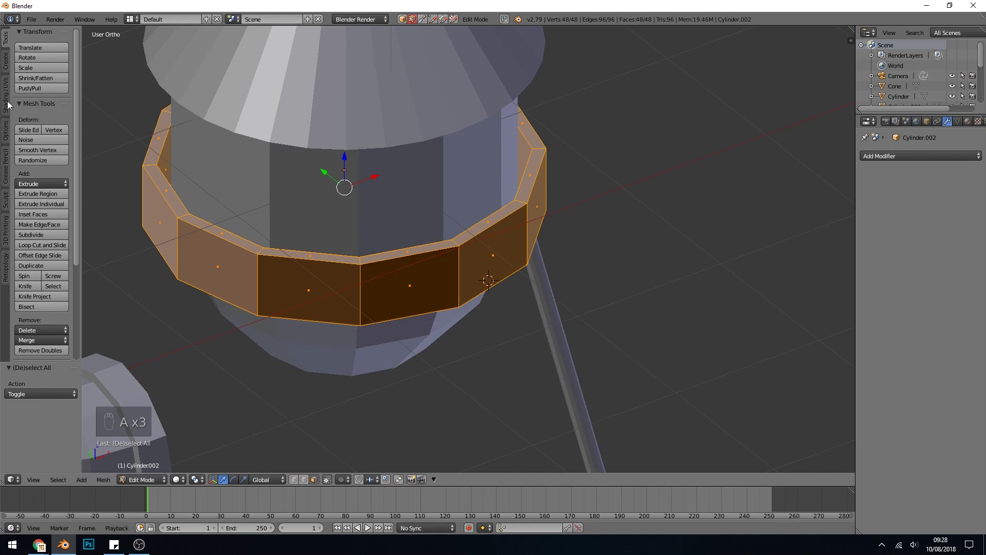
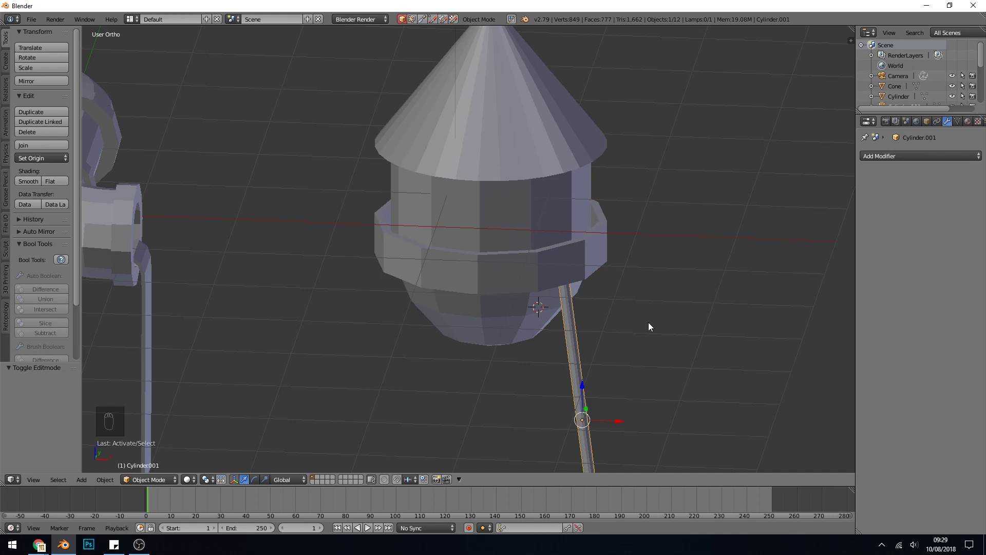
Step: Tilt the first leg outward from the top view and check it in wireframe
key("KP_7")
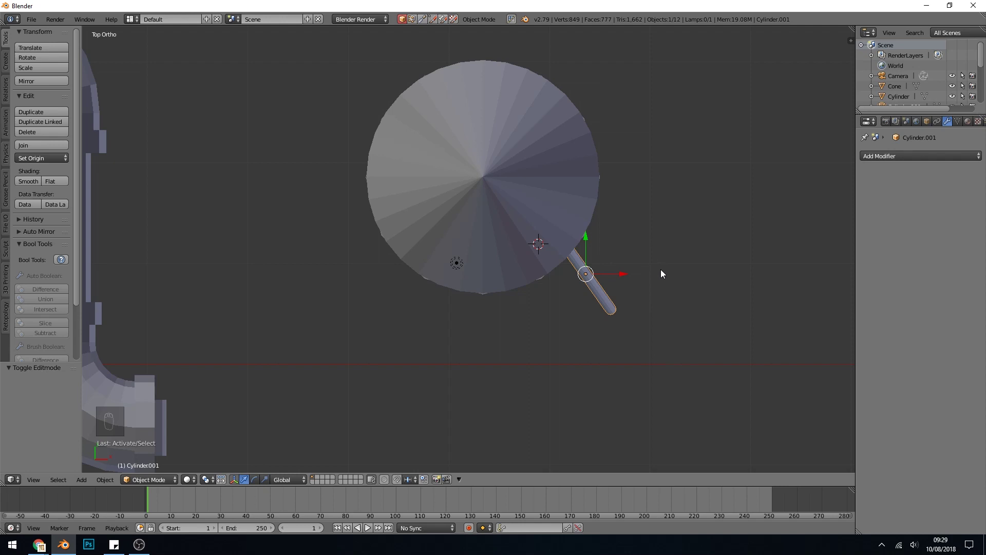
key("r")
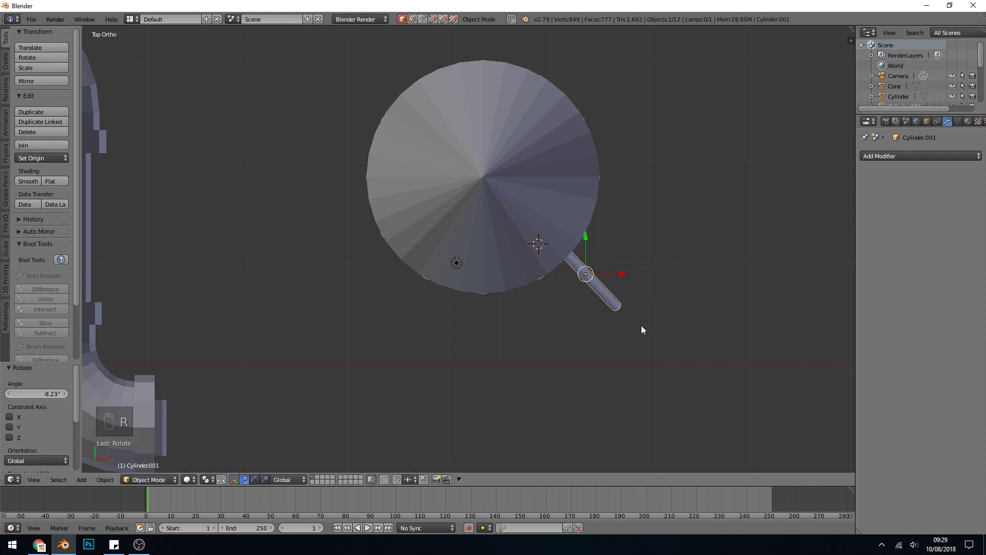
left_click_drag(618, 284, 604, 321)
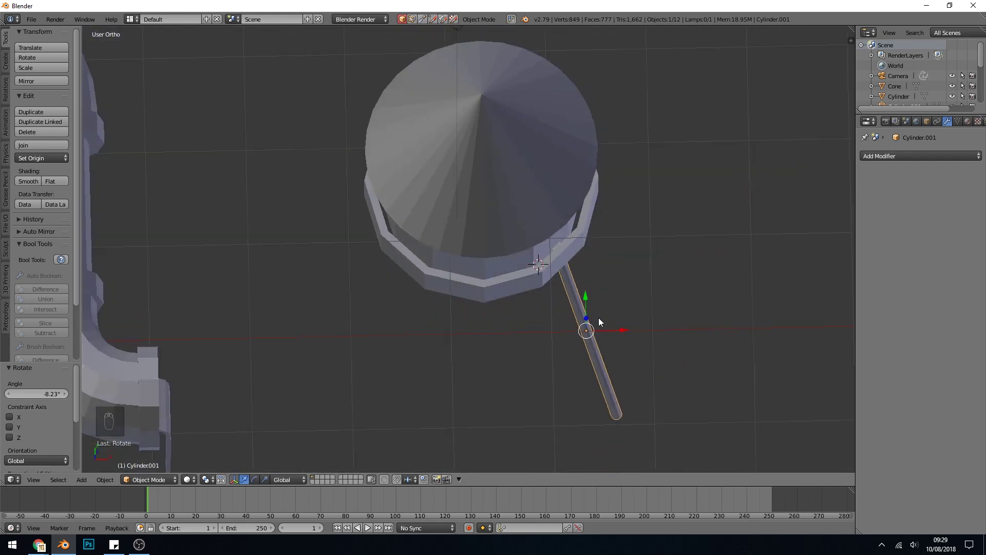
key("KP_7")
key("z")
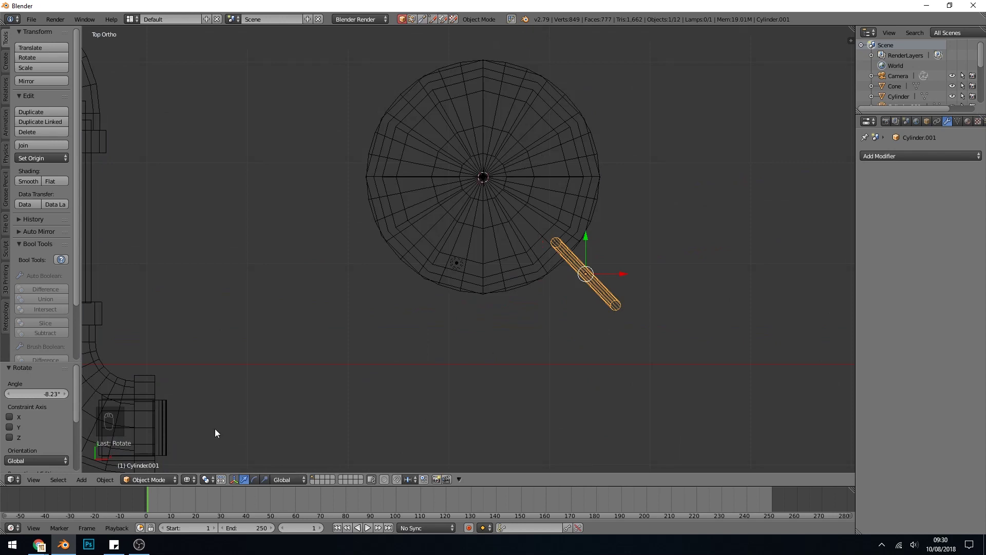
Step: Set the pivot to the 3D cursor at the tank centre and rotate the leg around it
left_click(211, 484)
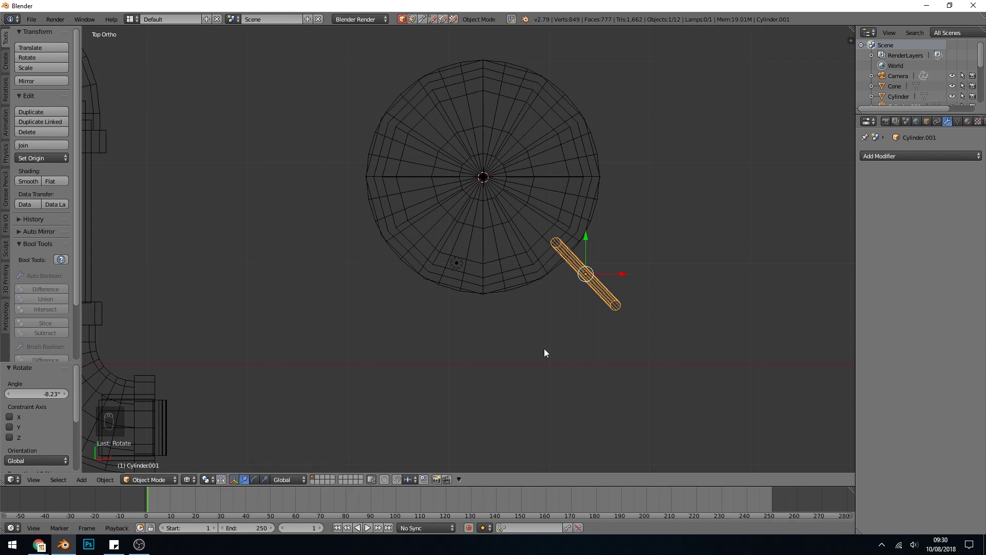
key("r")
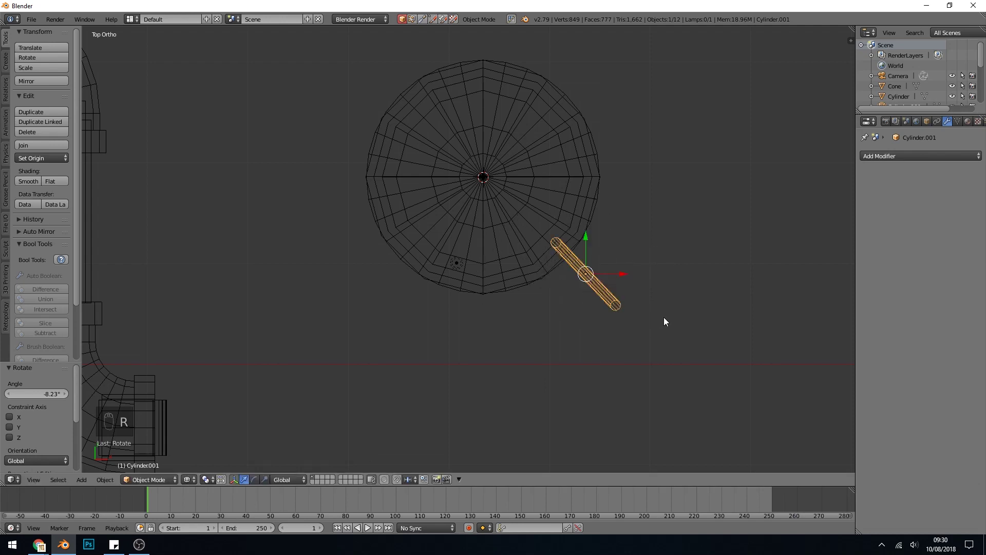
left_click_drag(216, 480, 704, 302)
key("r")
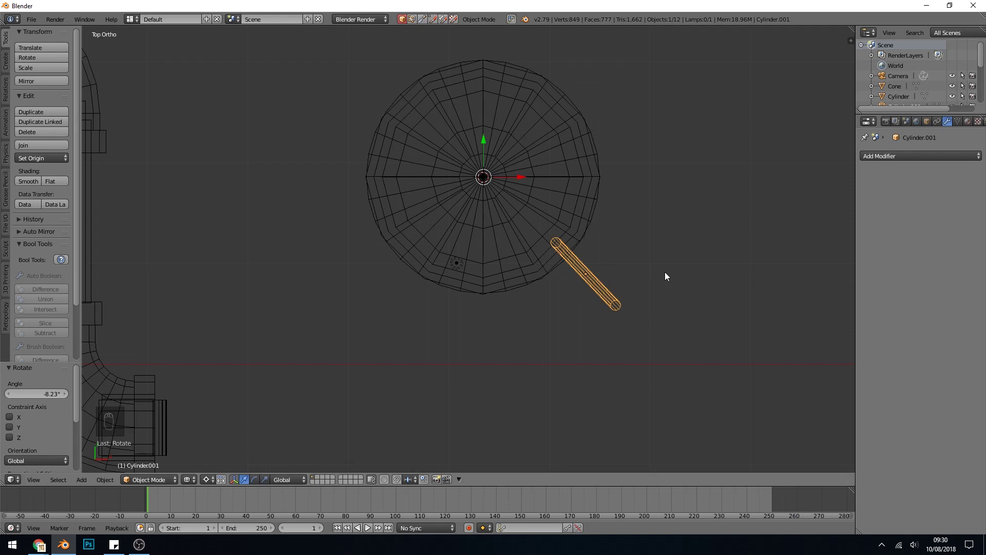
Step: Duplicate the leg twice and rotate the copies around the tank to make four evenly spaced legs
key("shift+d")
key("r")
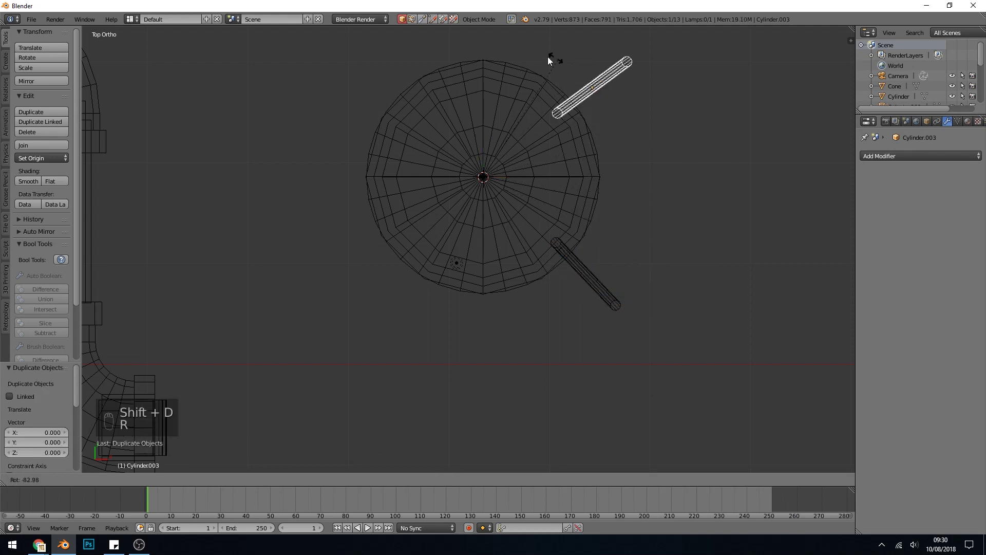
left_click(591, 265)
left_click(717, 217)
key("shift+d")
key("r")
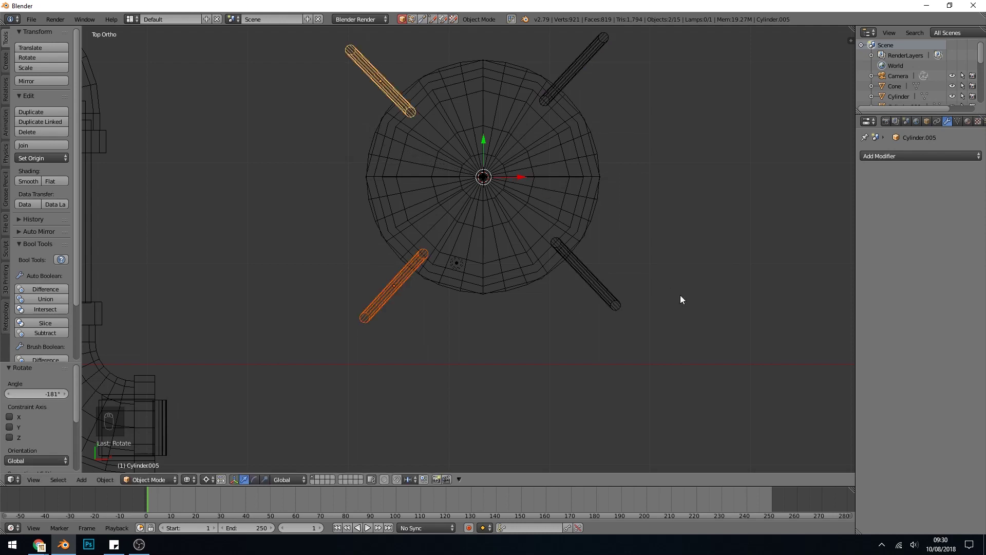
Step: Orbit around the tower to inspect the four legs from the side
left_click_drag(575, 363, 572, 338)
left_click_drag(572, 337, 564, 292)
key("z")
left_click_drag(574, 320, 211, 482)
left_click_drag(212, 482, 218, 471)
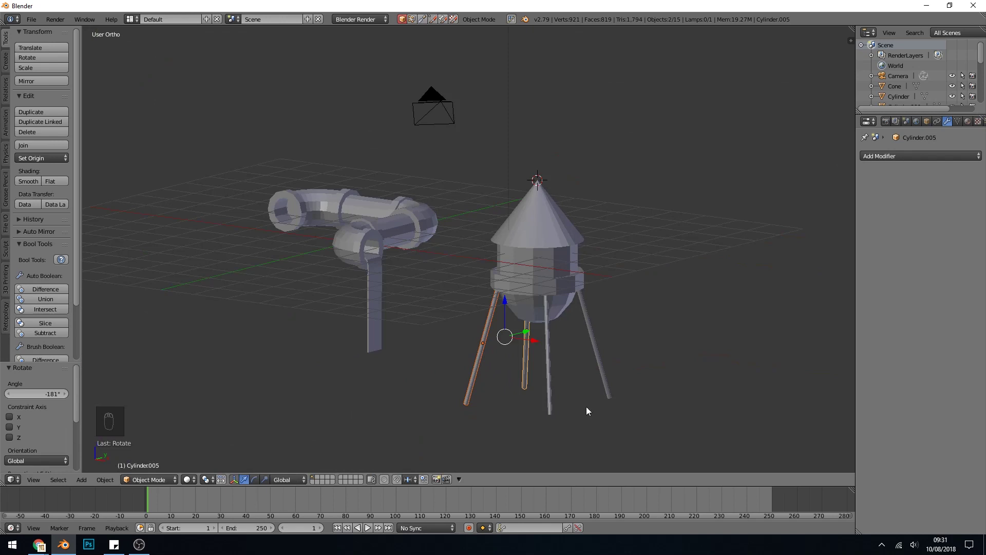
left_click_drag(615, 400, 591, 394)
left_click_drag(610, 400, 552, 333)
left_click_drag(553, 332, 214, 481)
left_click_drag(220, 467, 622, 311)
left_click_drag(669, 274, 679, 265)
Step: Scale the four legs slimmer in X/Y, then lengthen one leg along its own local Z axis
key("s")
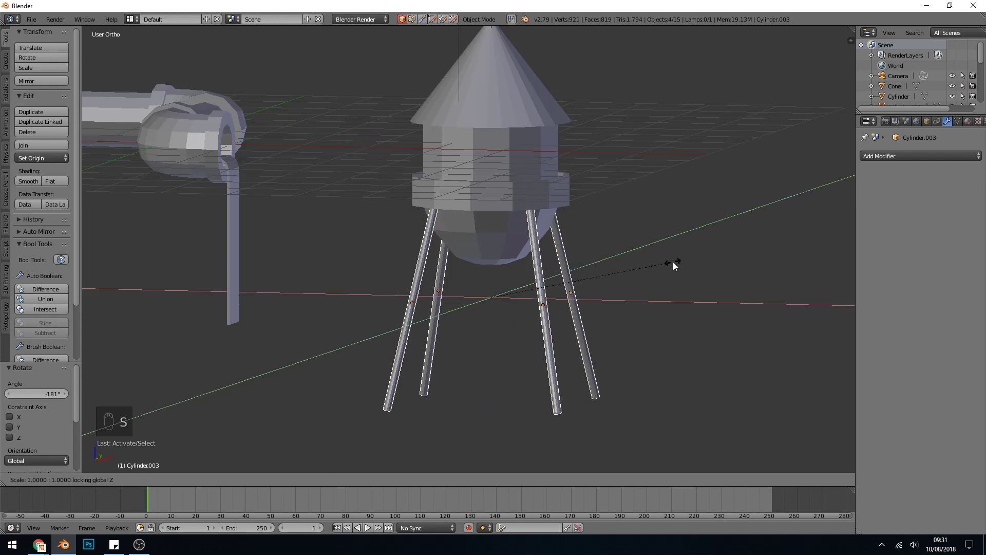
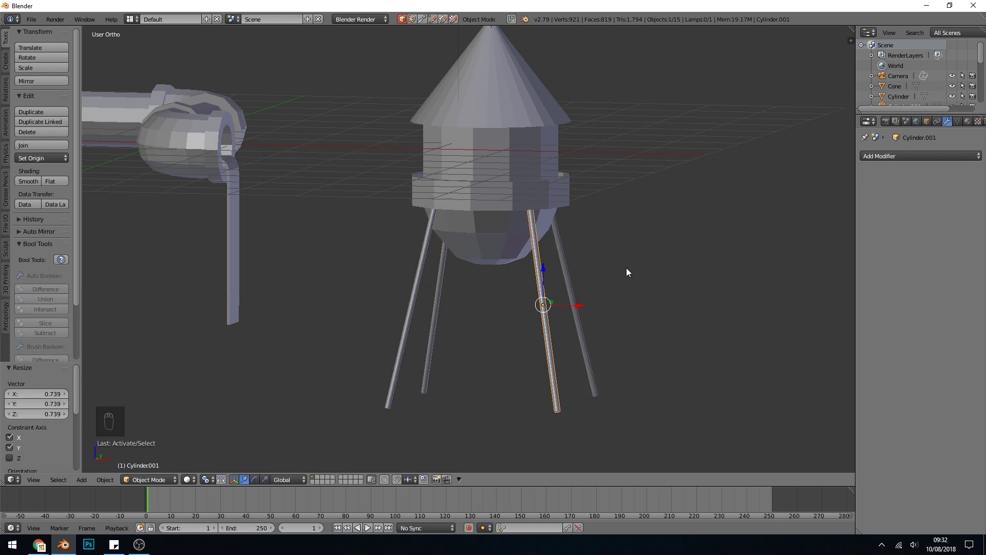
key("s")
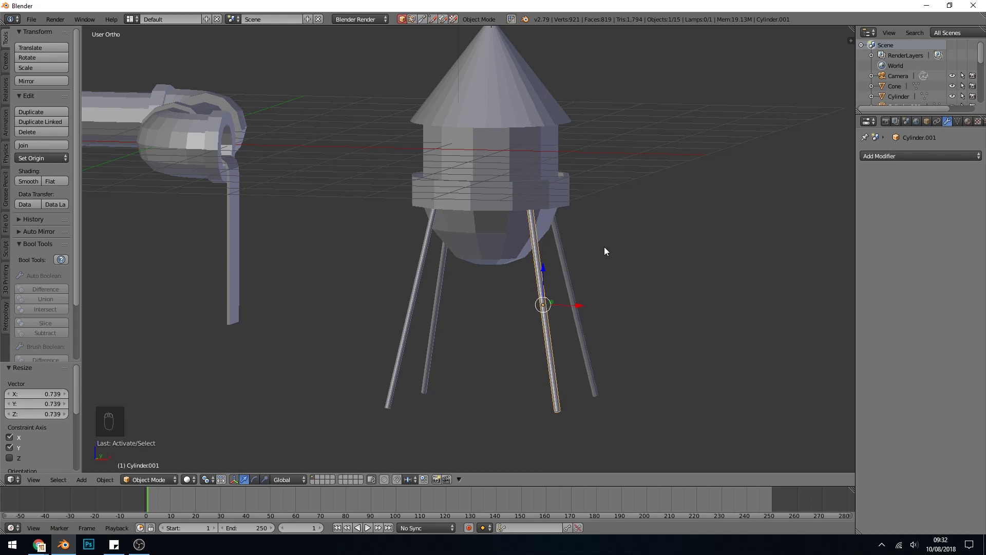
key("s")
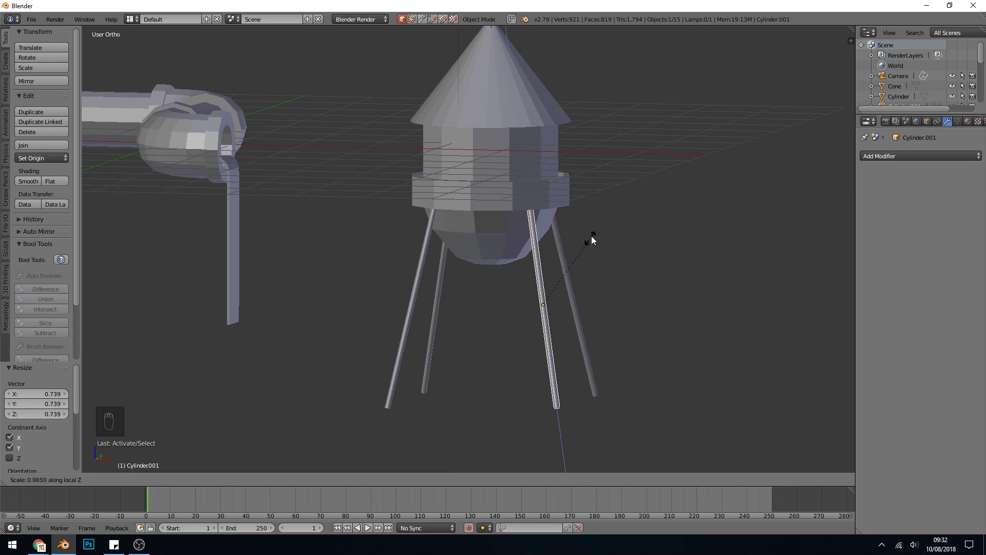
left_click_drag(661, 336, 560, 295)
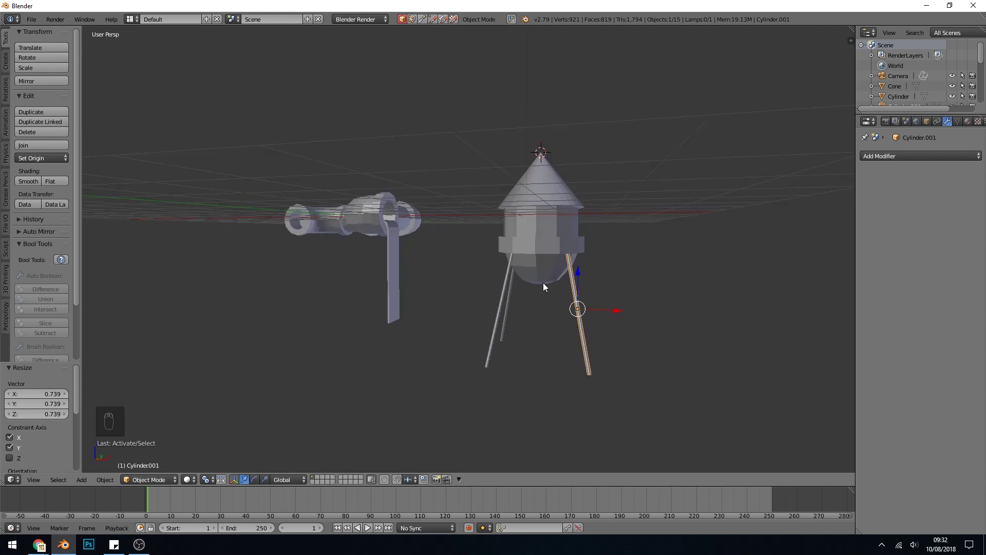
left_click_drag(545, 290, 592, 278)
Step: Add a cylinder and stretch it vertically into a tall central pipe under the tank
key("shift+a")
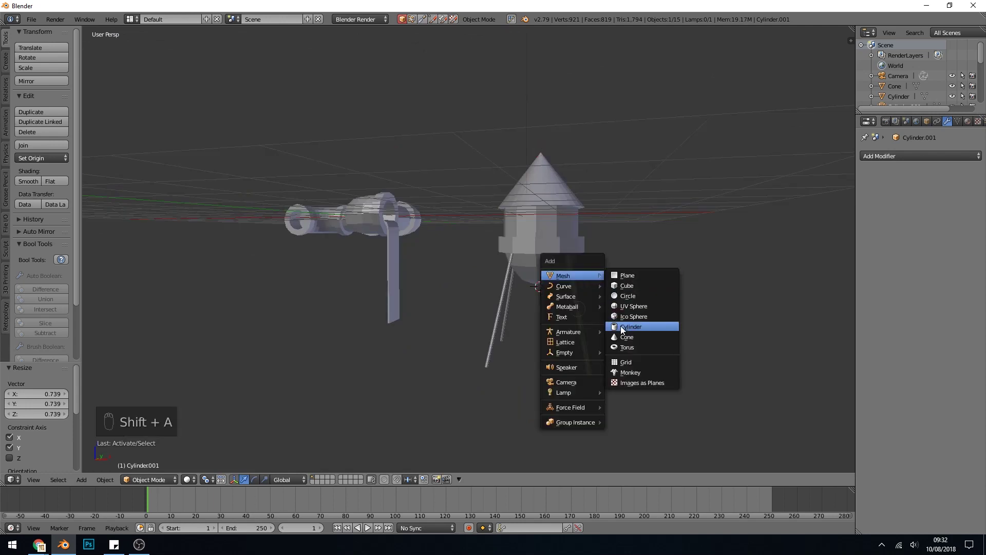
key("s")
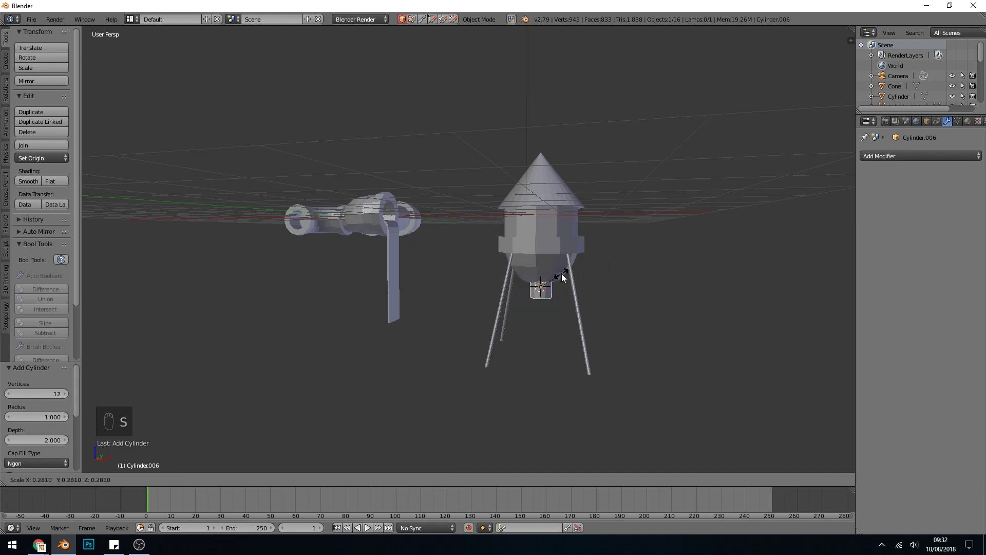
key("s")
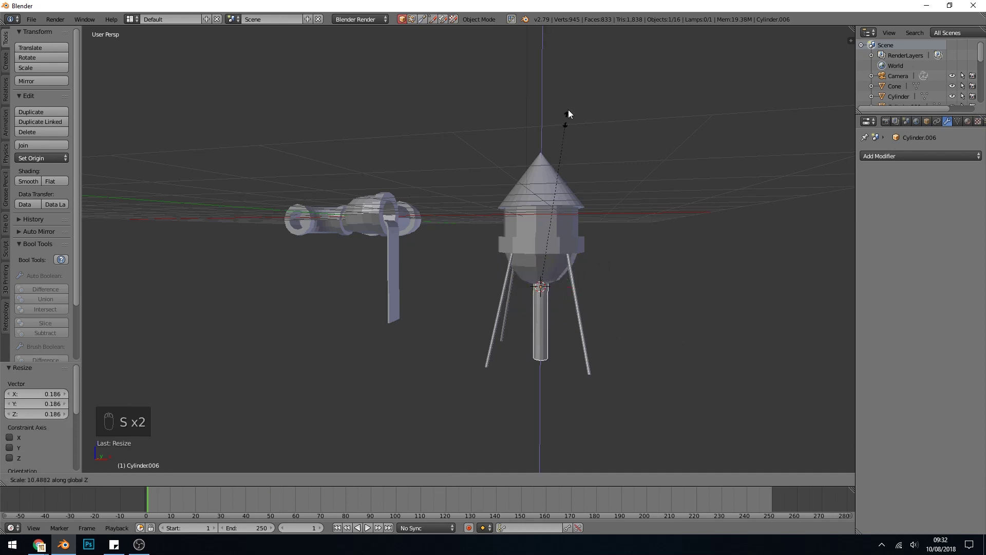
left_click_drag(592, 283, 567, 269)
Step: Duplicate the pipe, move it to the roof tip and shrink it into a short spout
key("shift+d")
left_click_drag(550, 245, 594, 156)
key("s")
left_click_drag(598, 192, 554, 226)
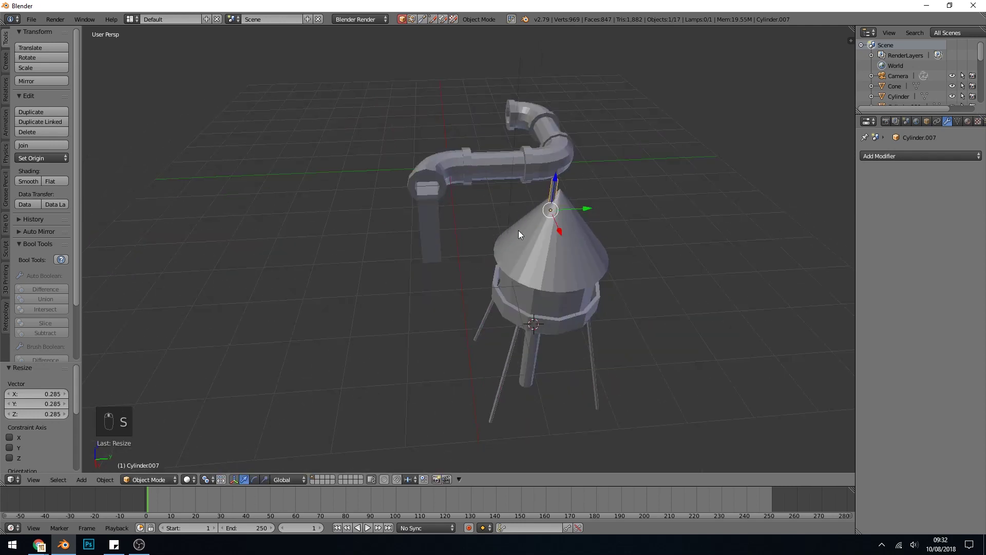
left_click(587, 214)
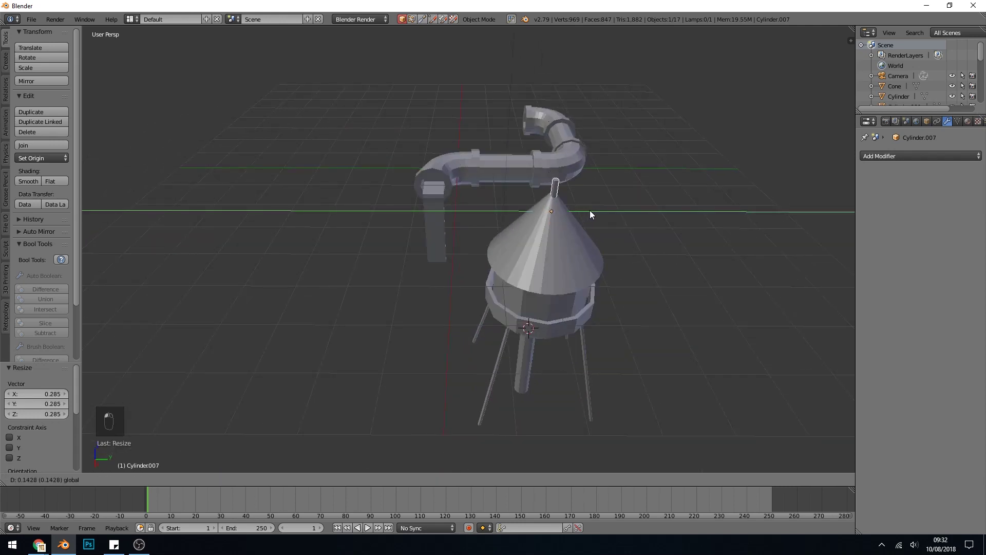
Step: Centre the spout over the roof from the top view and widen it slightly
key("KP_7")
key("KP_5")
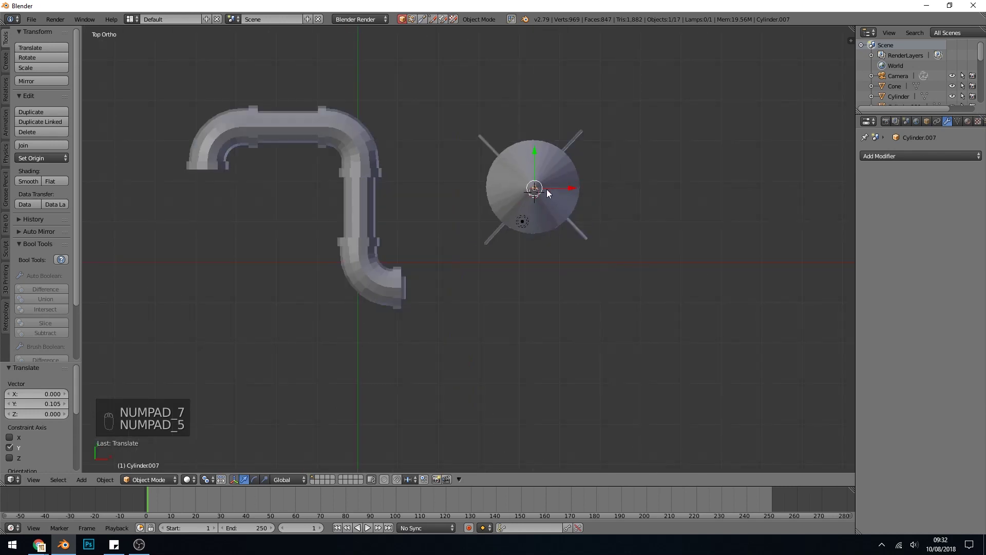
key("z")
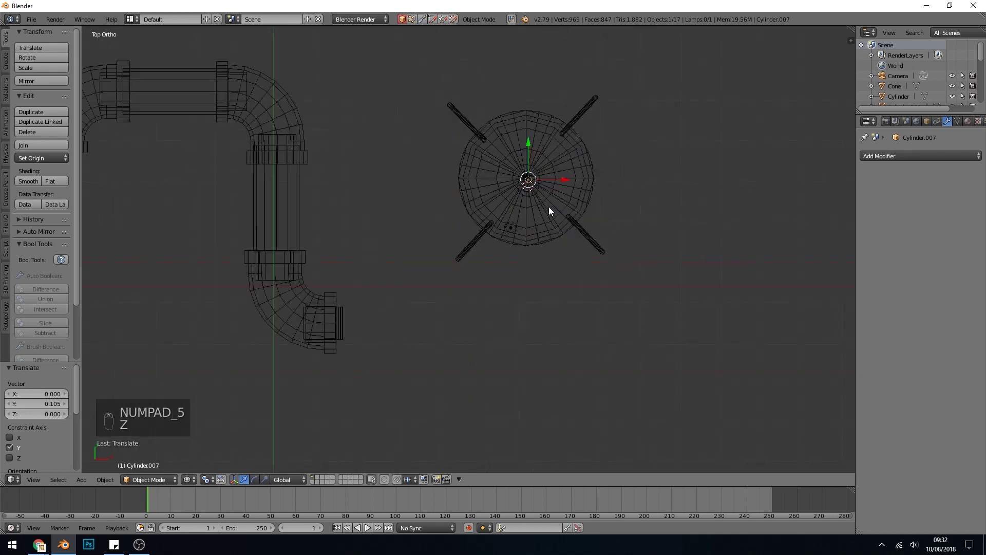
key("g")
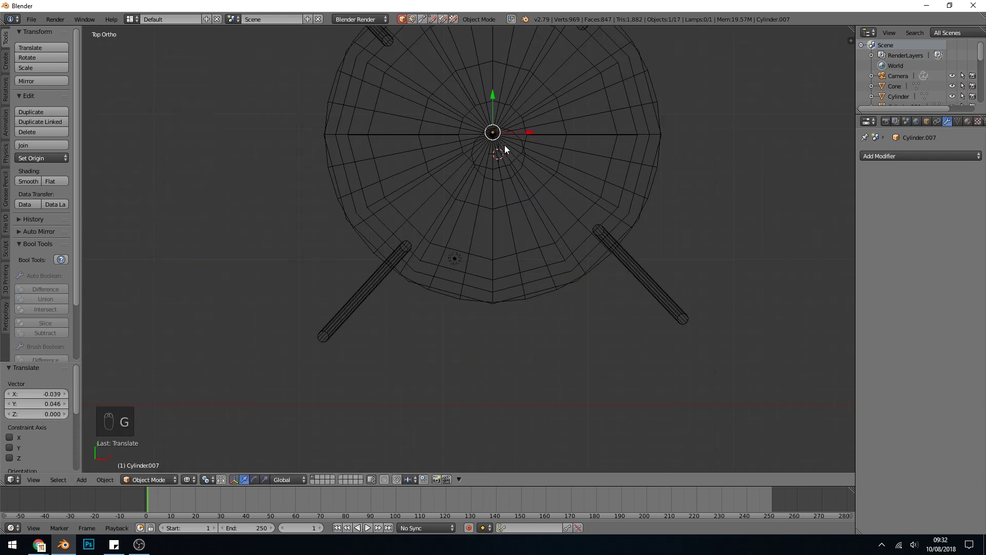
key("s")
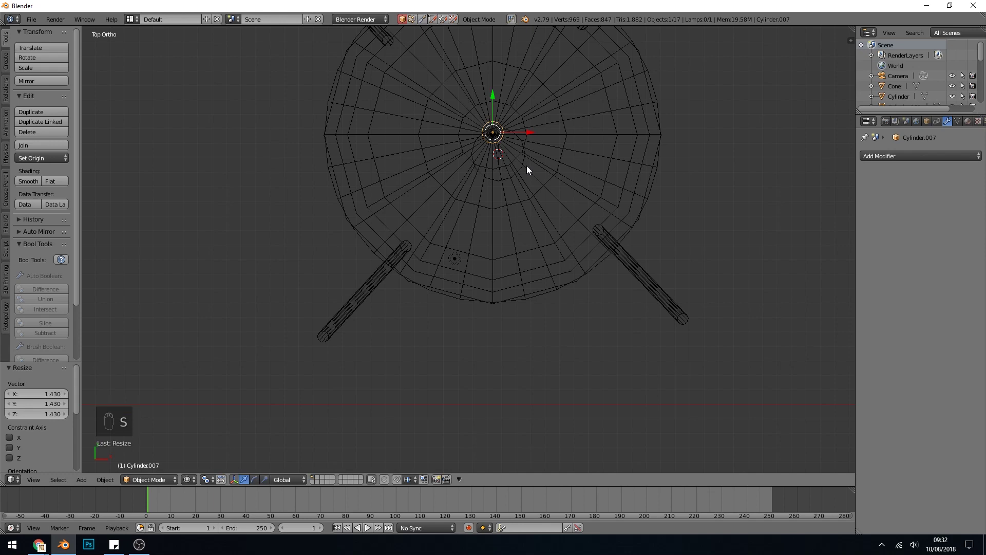
left_click_drag(523, 169, 543, 164)
Step: Centre the pipe under the tank and lower the roof spike about 0.34 units in Z
key("g")
key("z")
left_click_drag(545, 324, 598, 297)
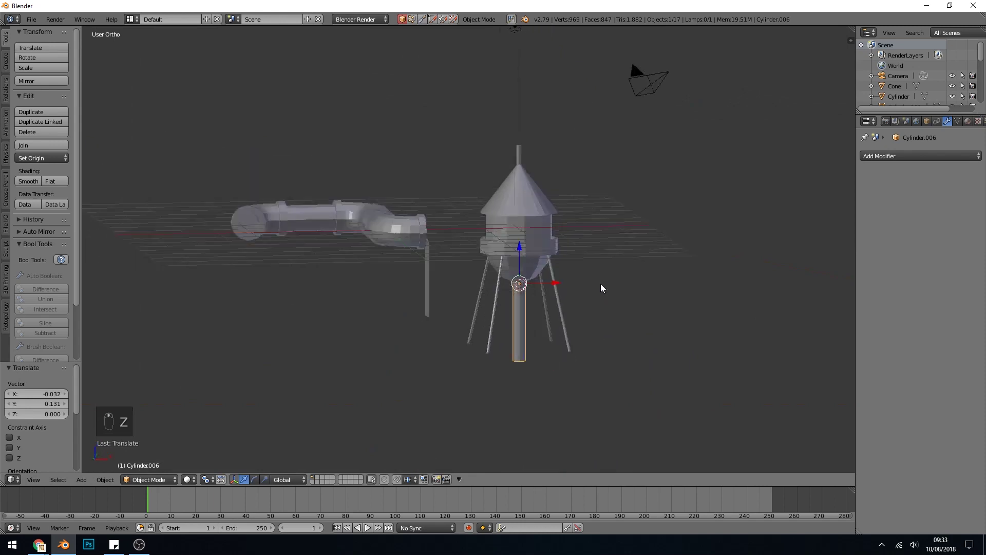
right_click(539, 146)
left_click_drag(534, 139, 659, 221)
left_click(659, 220)
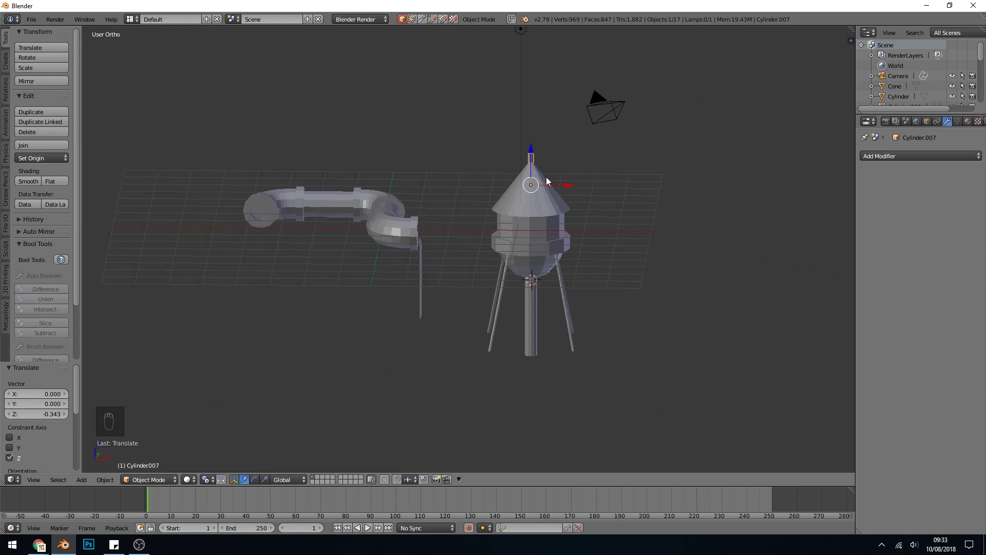
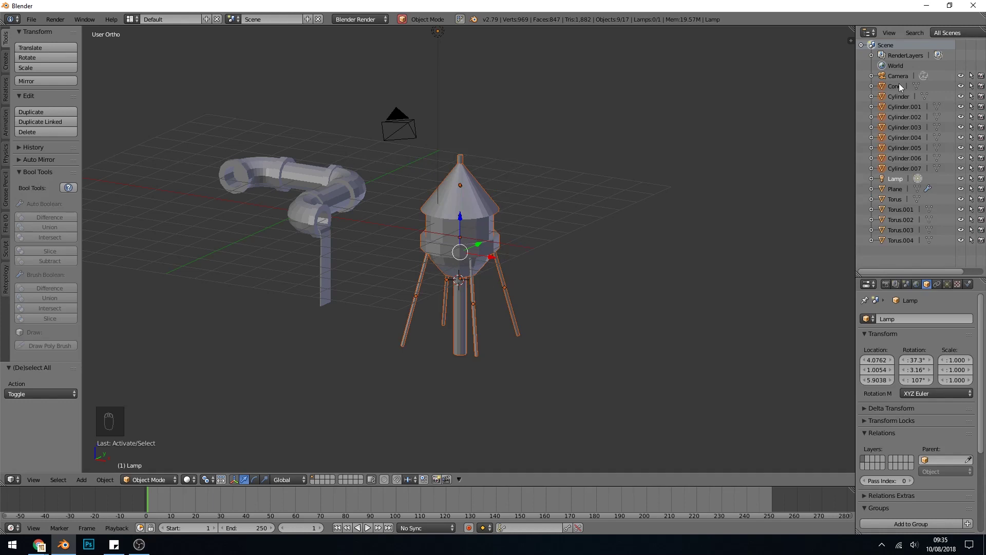
Step: Parent all the tower's cylinder objects under the Cone in the Outliner
key("ctrl+z")
left_click_drag(887, 100, 887, 97)
left_click_drag(887, 97, 873, 90)
left_click_drag(873, 90, 804, 186)
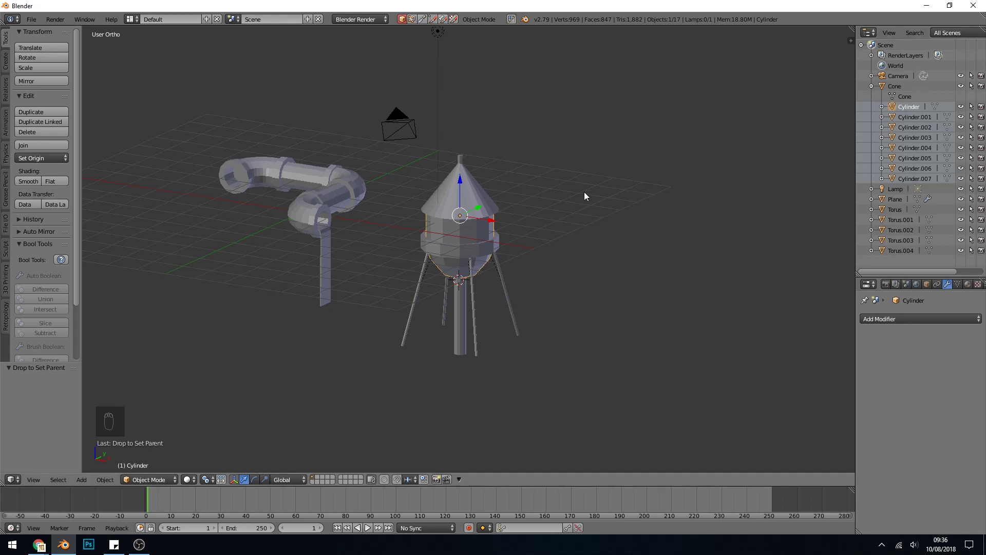
Step: Scale the whole tower to 0.85 from the cone, then unparent one leg from the hierarchy
left_click_drag(479, 192, 517, 191)
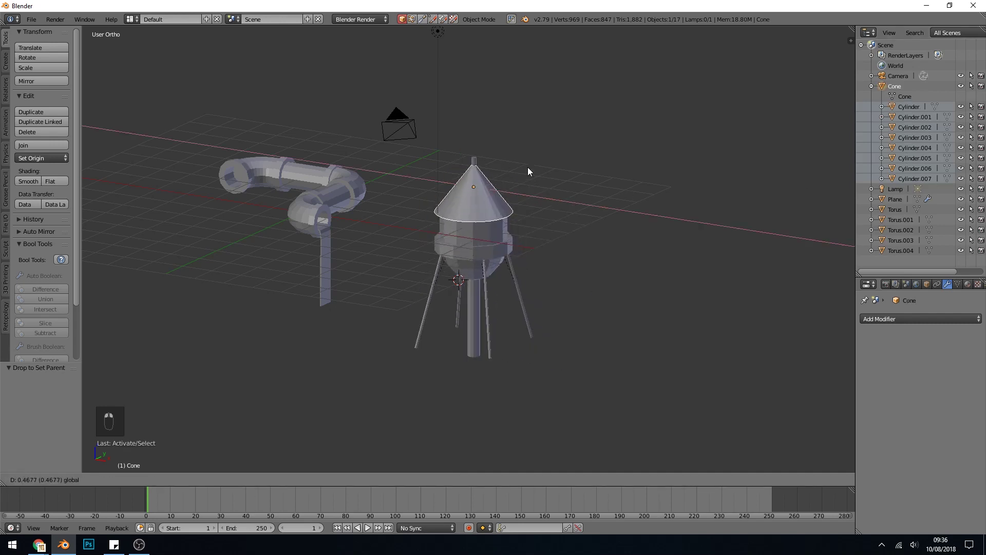
left_click_drag(519, 170, 518, 186)
key("s")
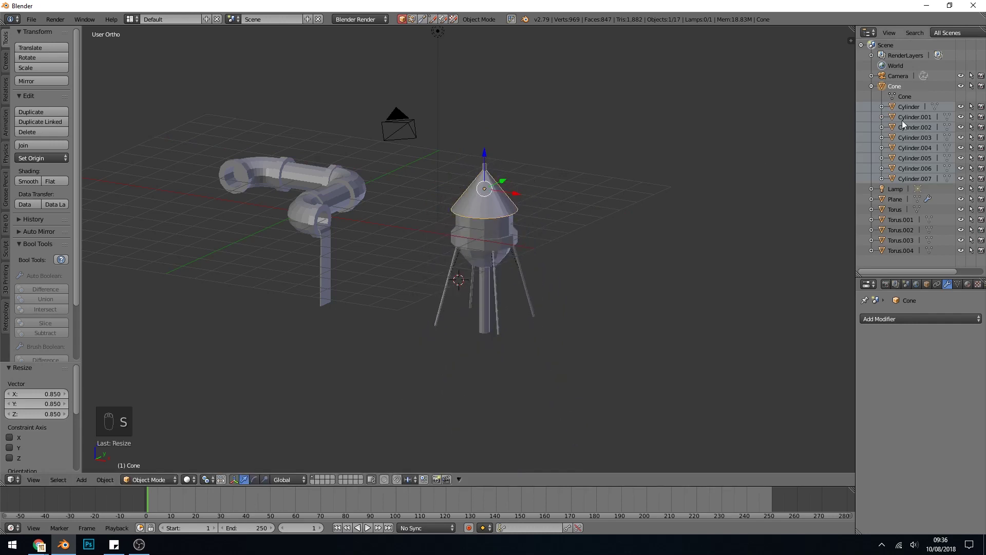
left_click_drag(911, 120, 533, 277)
key("s")
key("ctrl+z")
left_click_drag(894, 120, 901, 141)
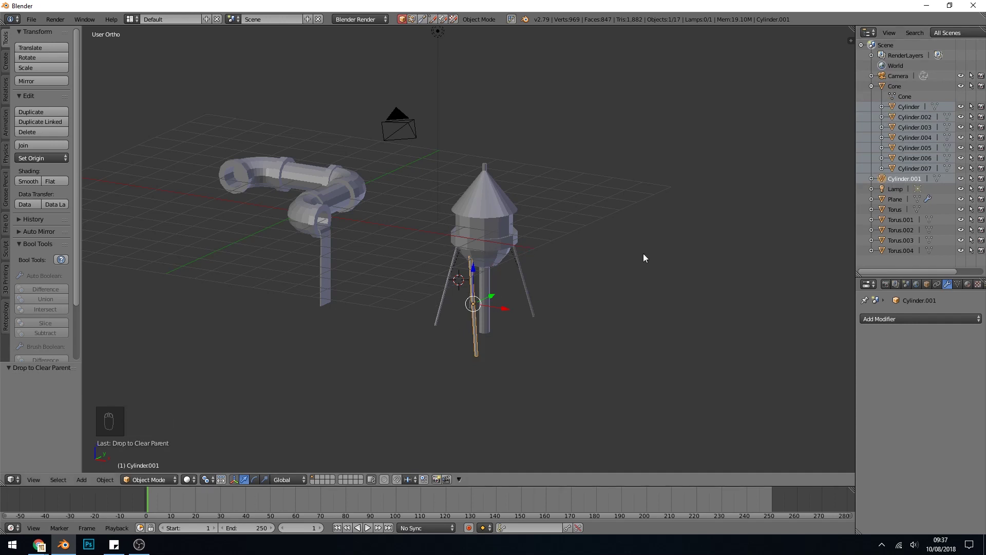
Step: Undo the last transforms, select all tower pieces with Cone active and join them with Ctrl+J
key("ctrl+z")
key("ctrl+z")
key("ctrl+z")
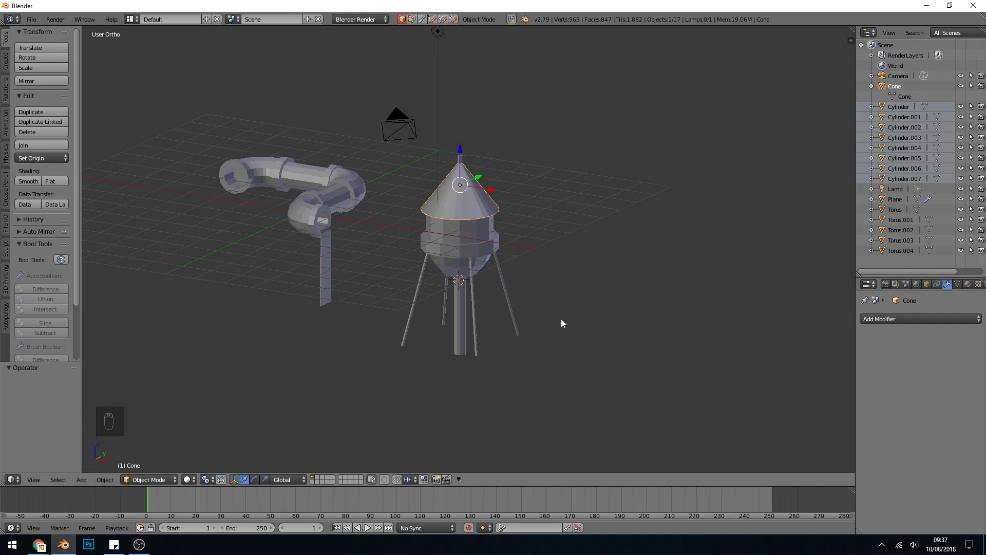
key("c")
left_click_drag(545, 201, 591, 201)
middle_click(595, 205)
key("ctrl+j")
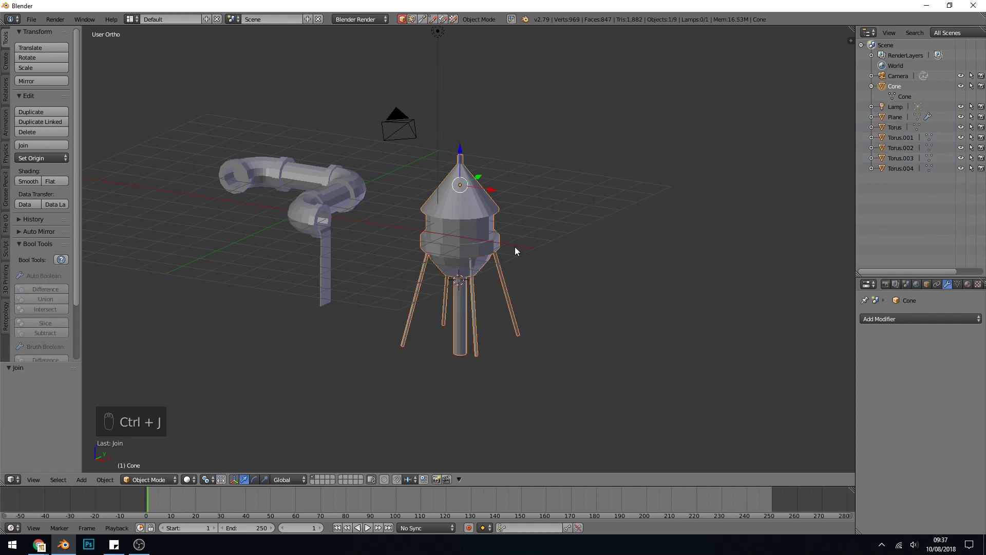
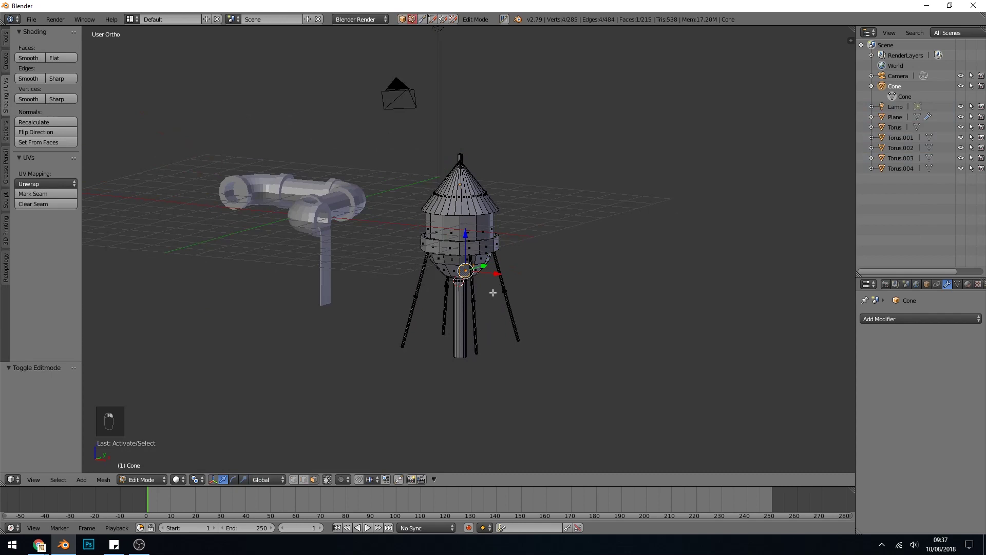
Step: Practise selecting linked leg geometry with L and deselecting all with A
key("a")
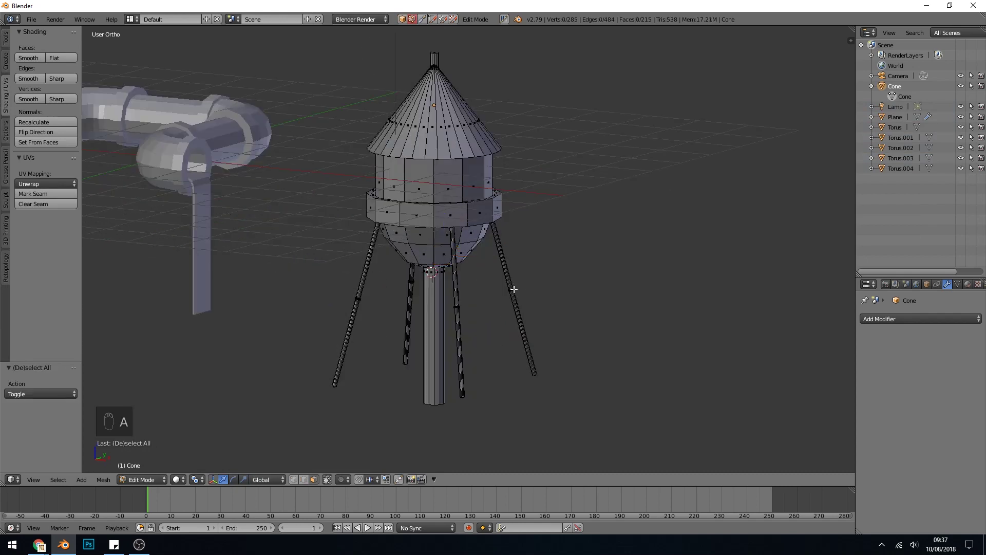
key("l")
key("l")
key("l")
key("l")
key("l")
key("l")
key("a")
key("l")
key("l")
key("l")
key("a")
key("a")
key("l")
key("a")
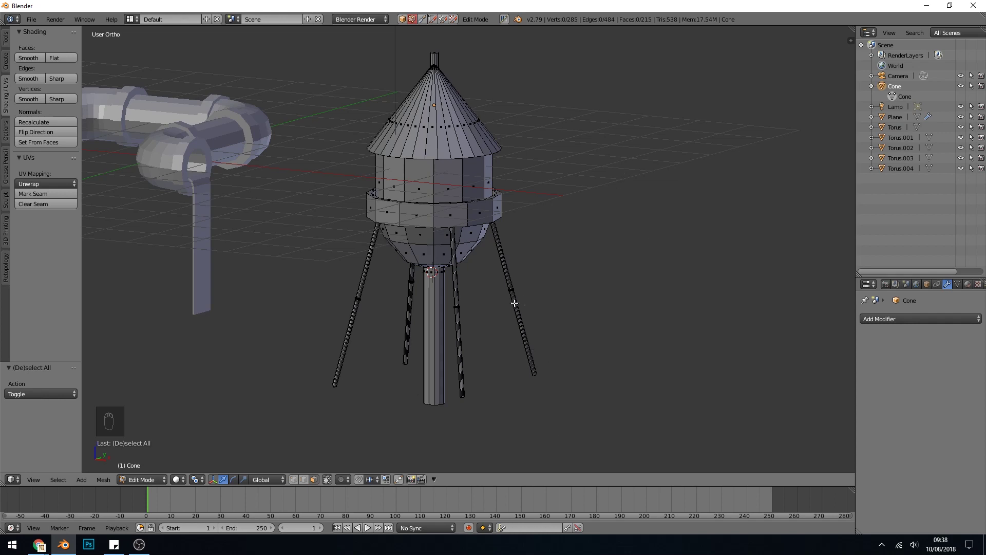
Step: Select the whole right-hand leg's linked mesh and bring up the Separate menu
key("l")
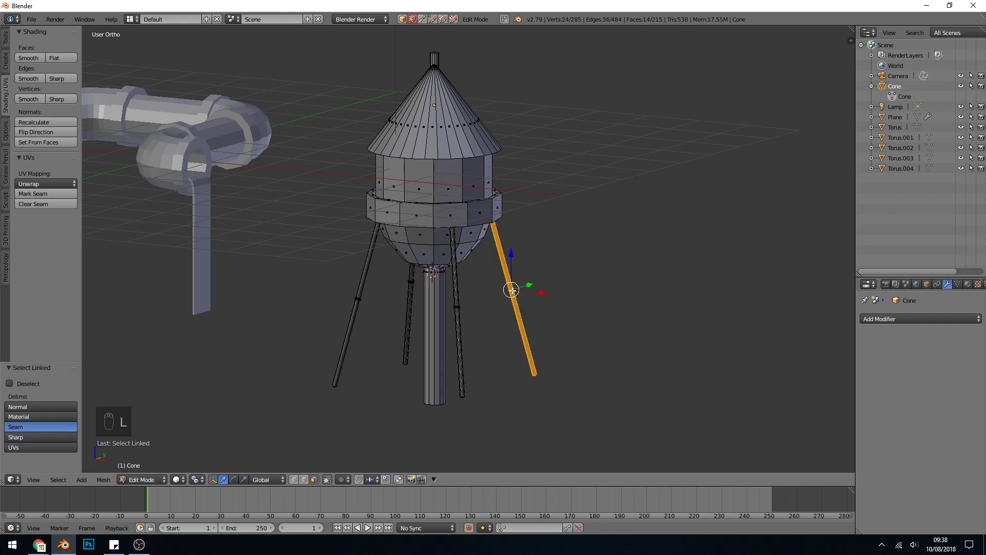
key("p")
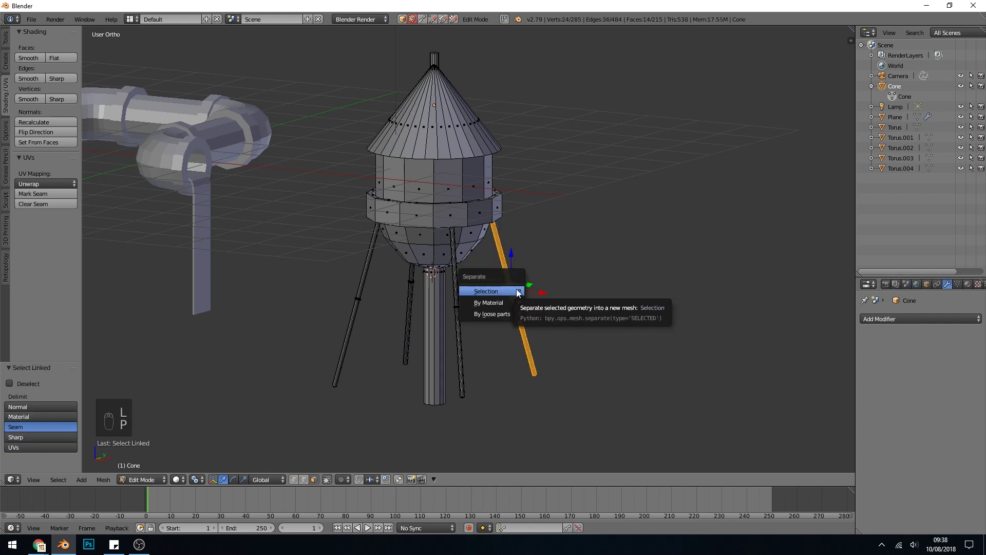
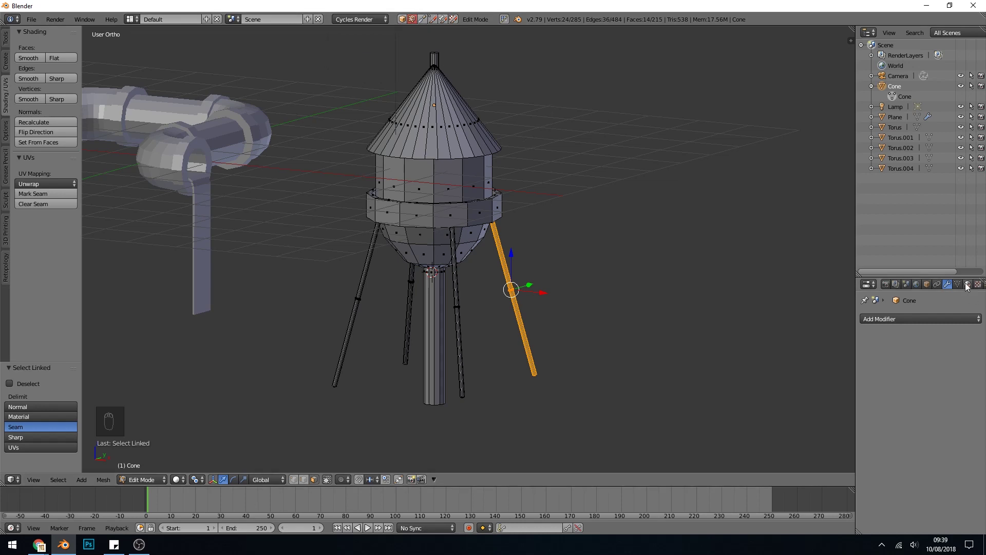
Step: Create a red material for the whole tower in Cycles and add a second empty material slot
left_click_drag(972, 287, 896, 367)
left_click_drag(897, 368, 918, 355)
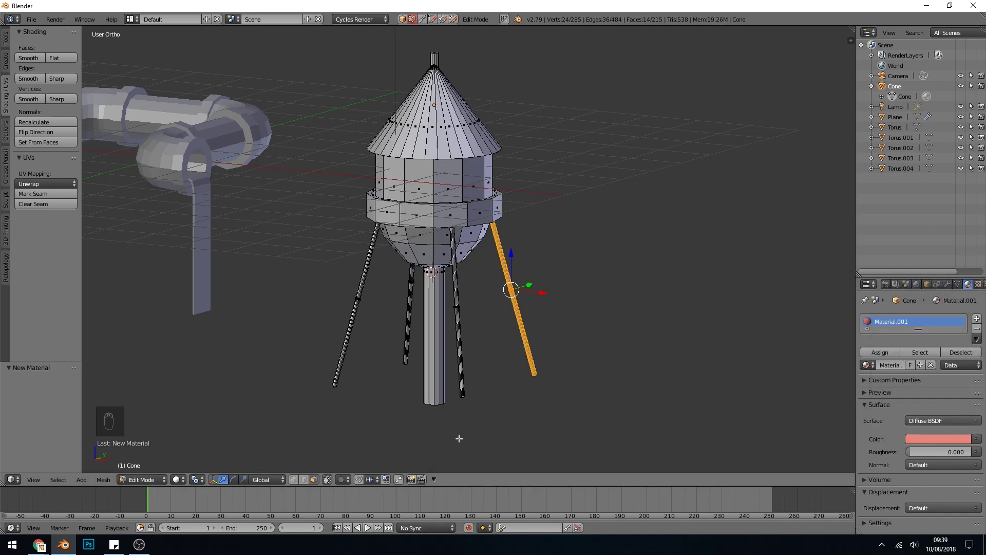
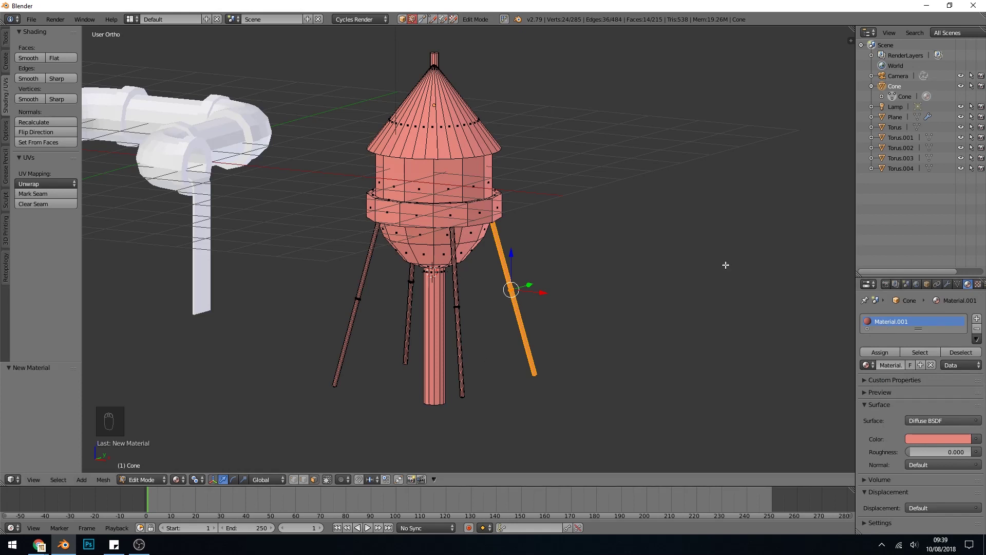
left_click_drag(980, 320, 906, 390)
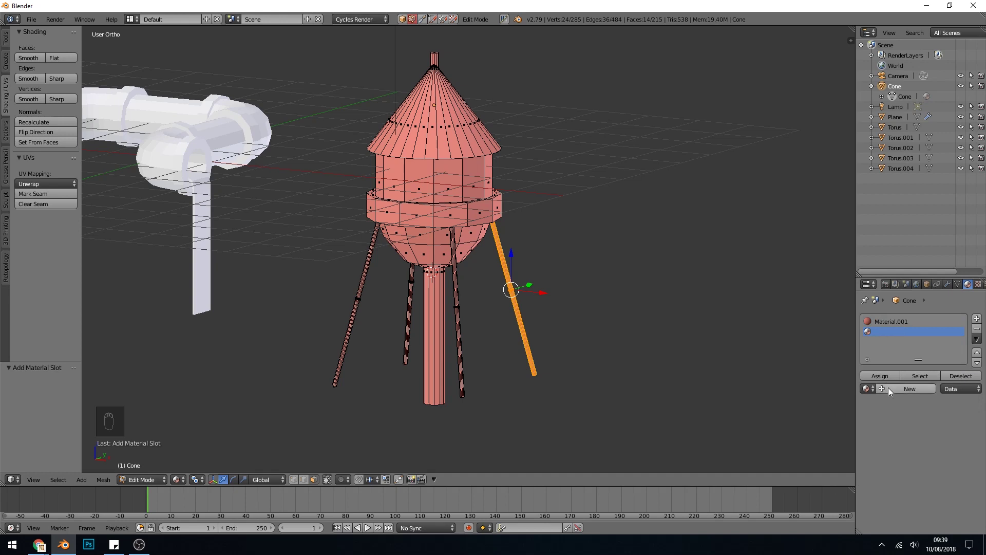
Step: Create a second material and darken its colour to dark grey
left_click_drag(891, 391, 926, 431)
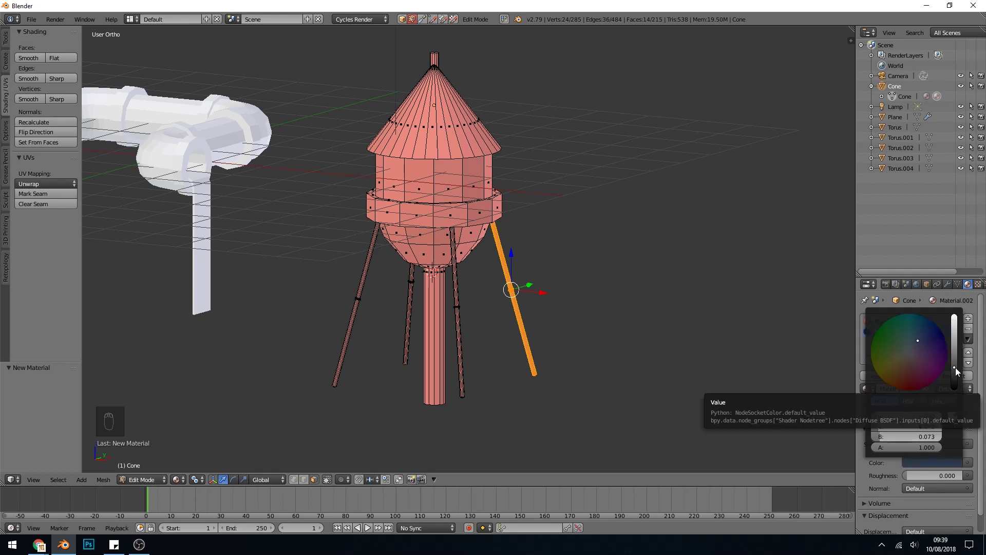
left_click_drag(863, 472, 887, 341)
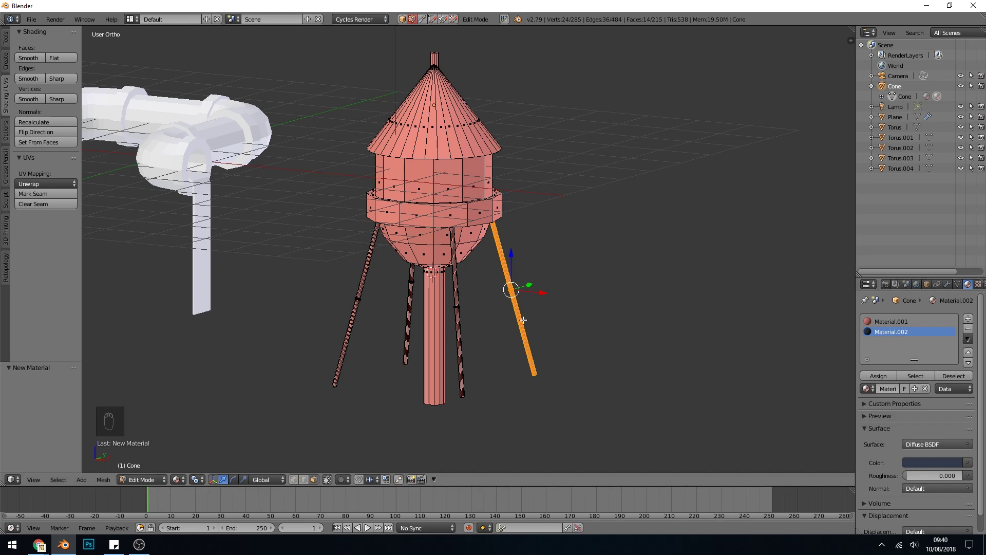
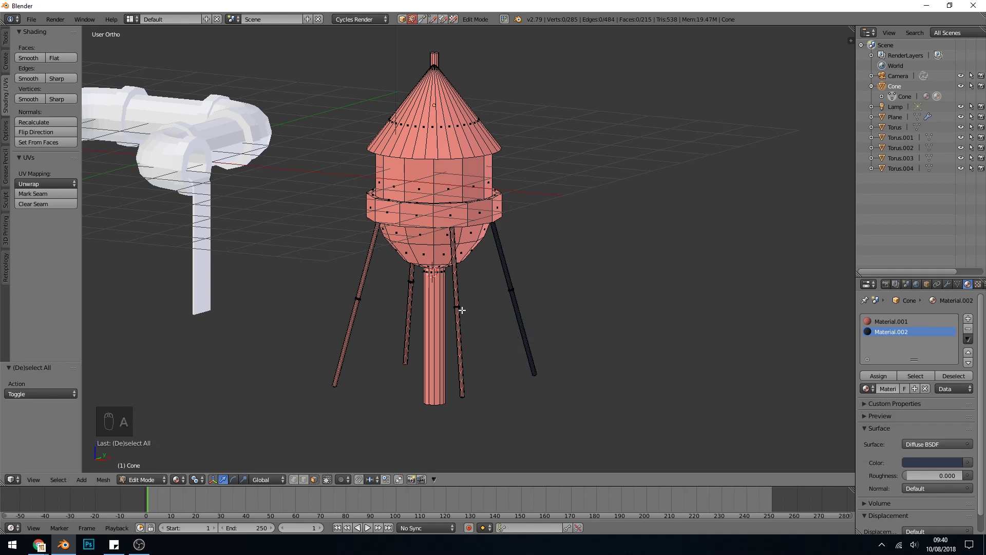
Step: Select all four legs' linked geometry and assign the dark grey material to them
key("l")
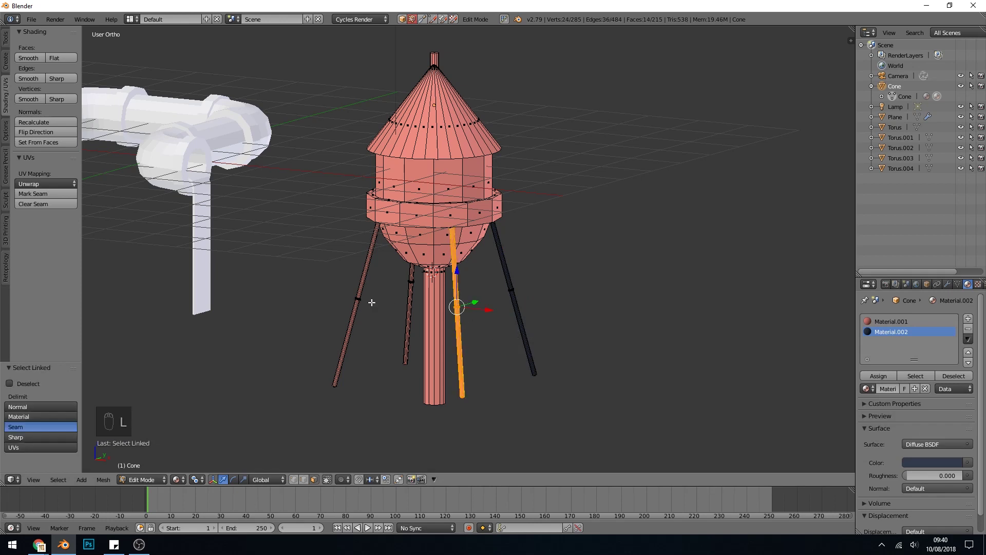
key("l")
key("l")
key("l")
key("l")
key("l")
key("l")
key("l")
key("l")
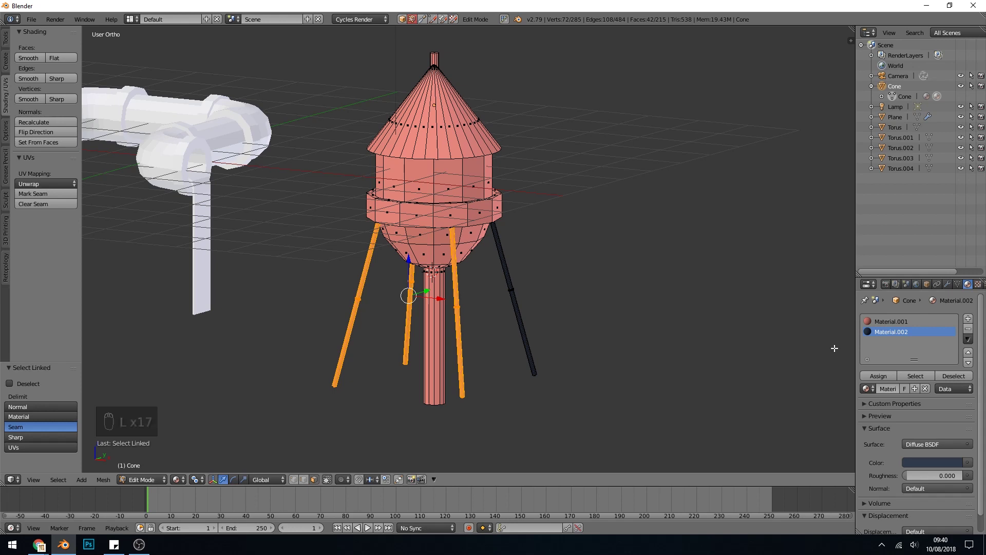
left_click(879, 380)
Step: Create a green material and select the walkway ring's linked geometry for it
key("a")
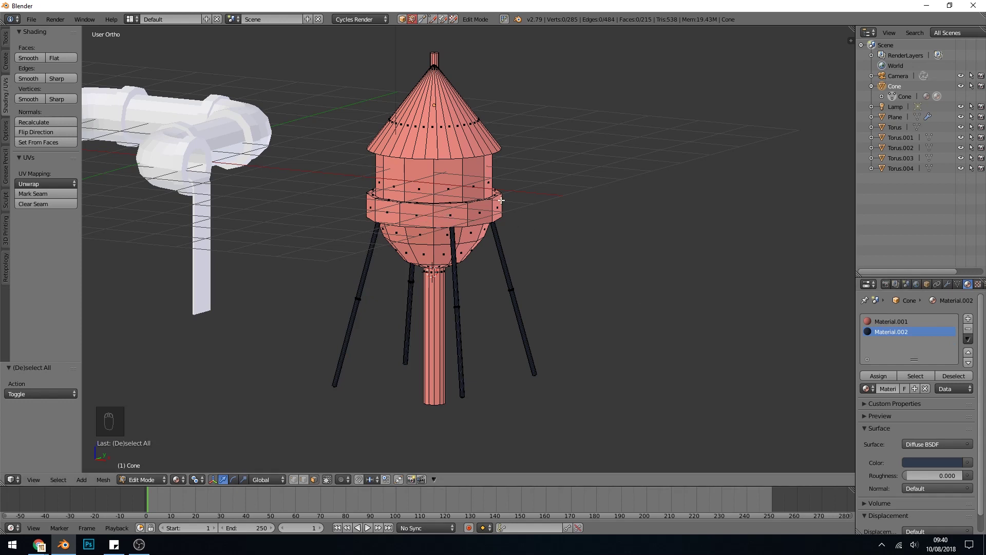
left_click_drag(971, 322, 936, 413)
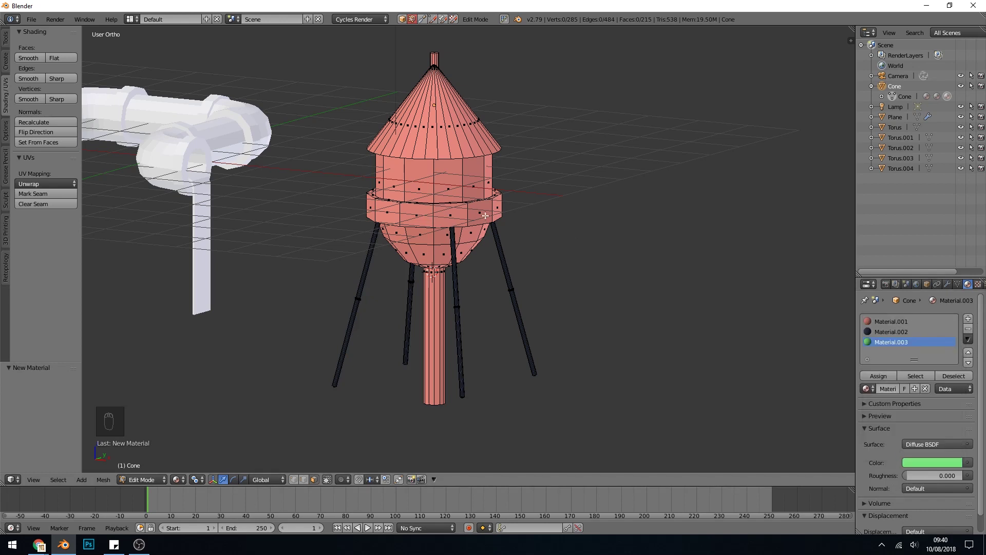
key("l")
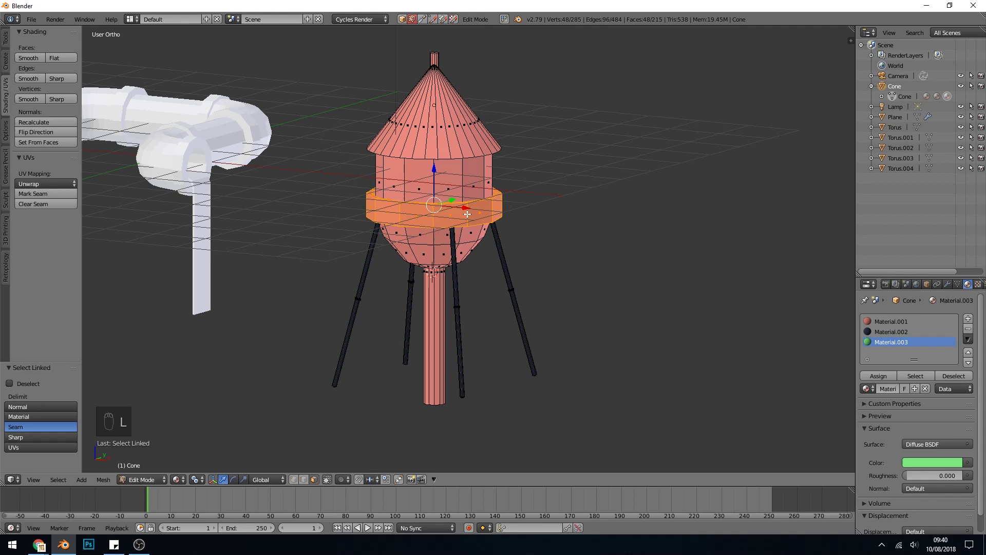